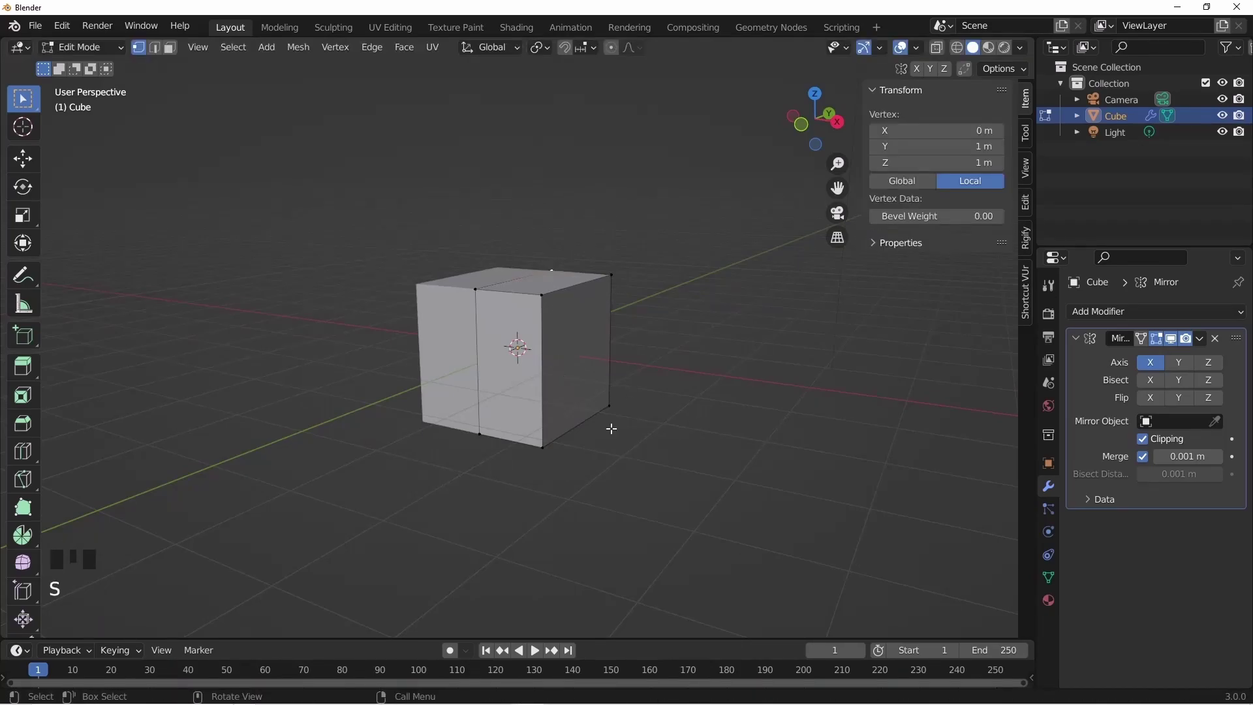
Shrink the mirrored cube and flatten it vertically into a long rectangular block
key(a)
key(s)
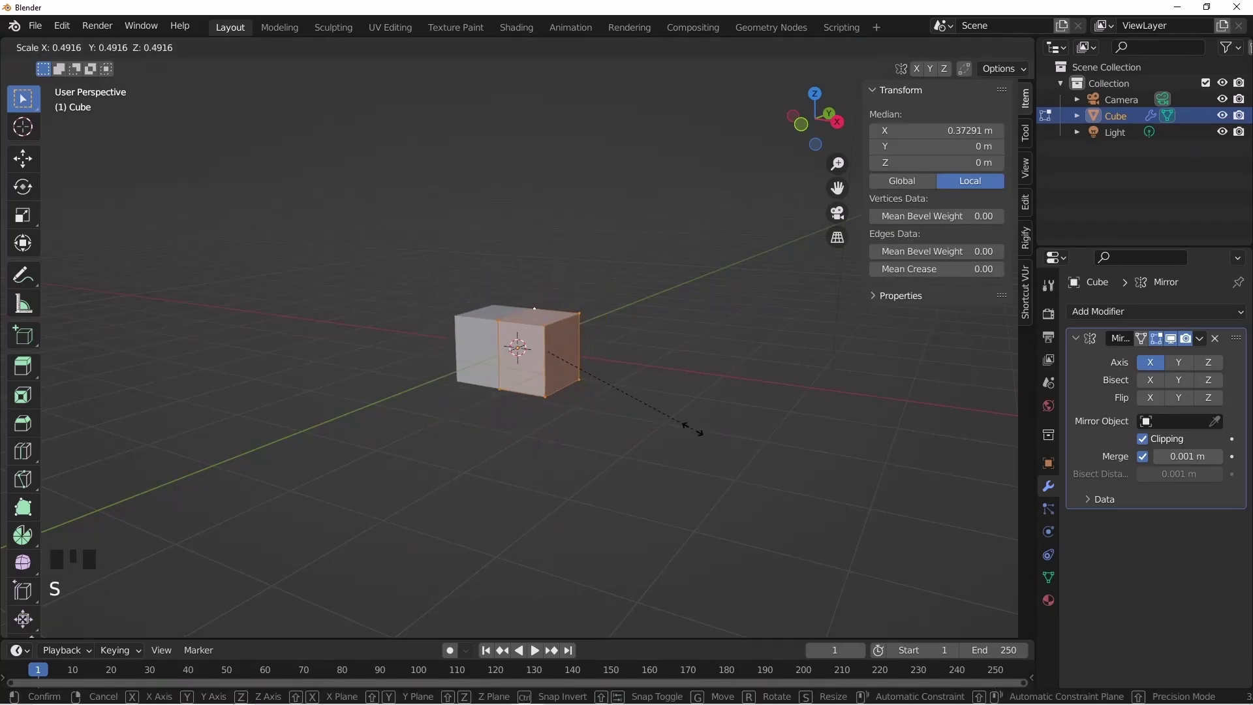
key(s)
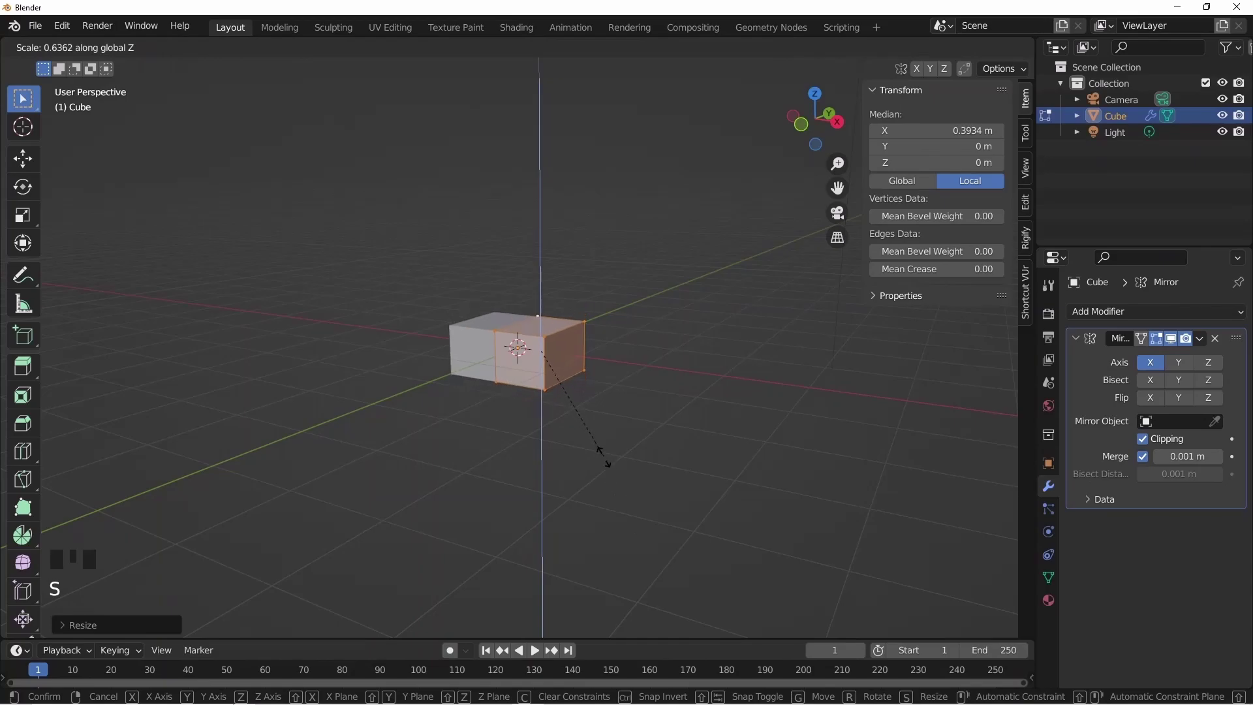
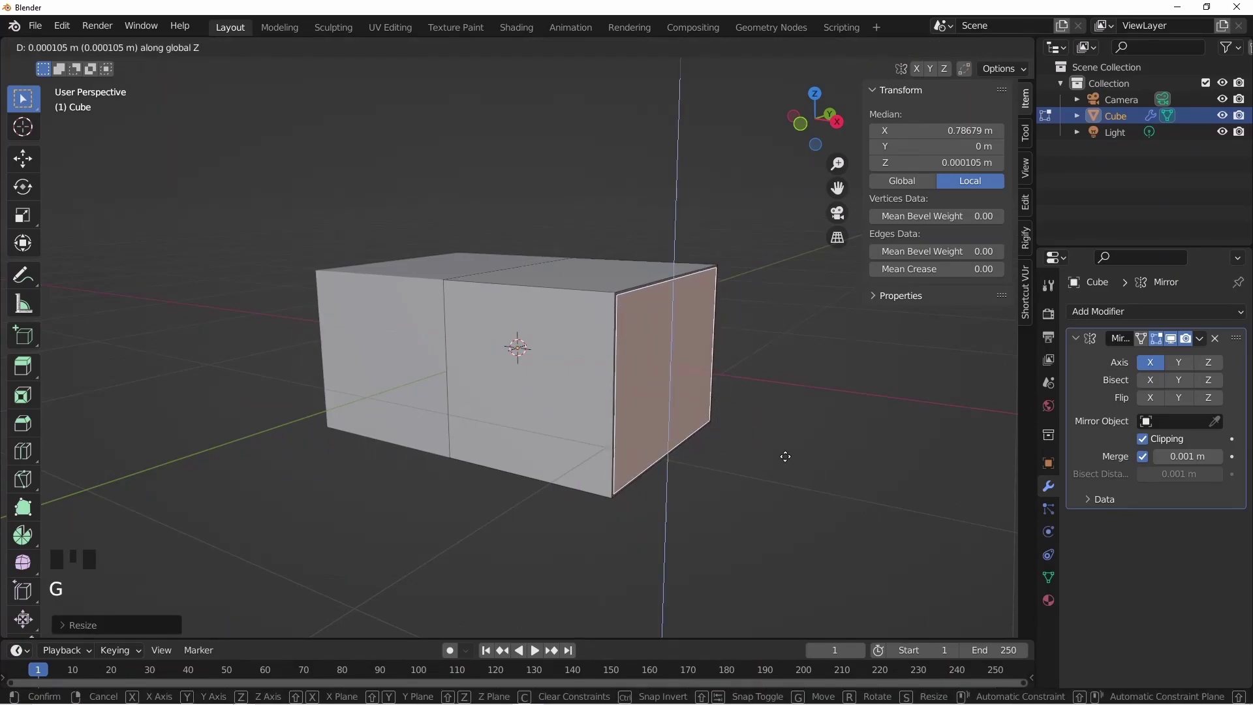
Extrude the block's end face and push the new section outward along its normal
key(g)
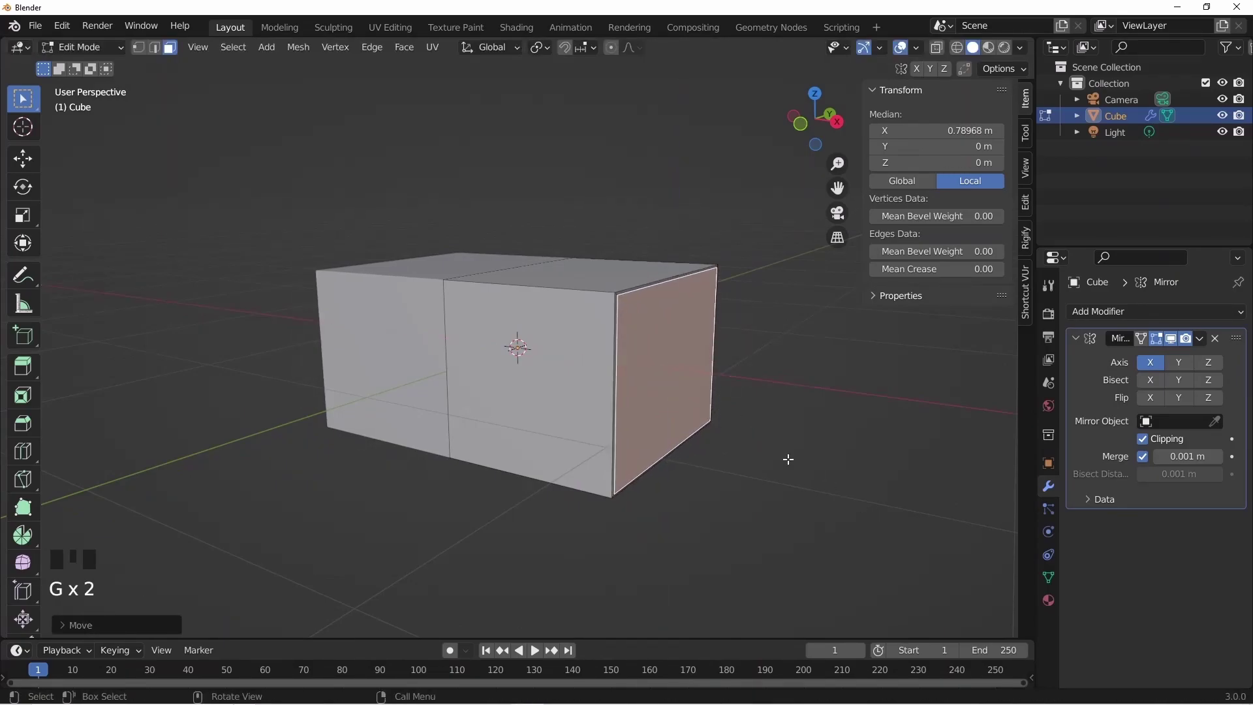
key(e)
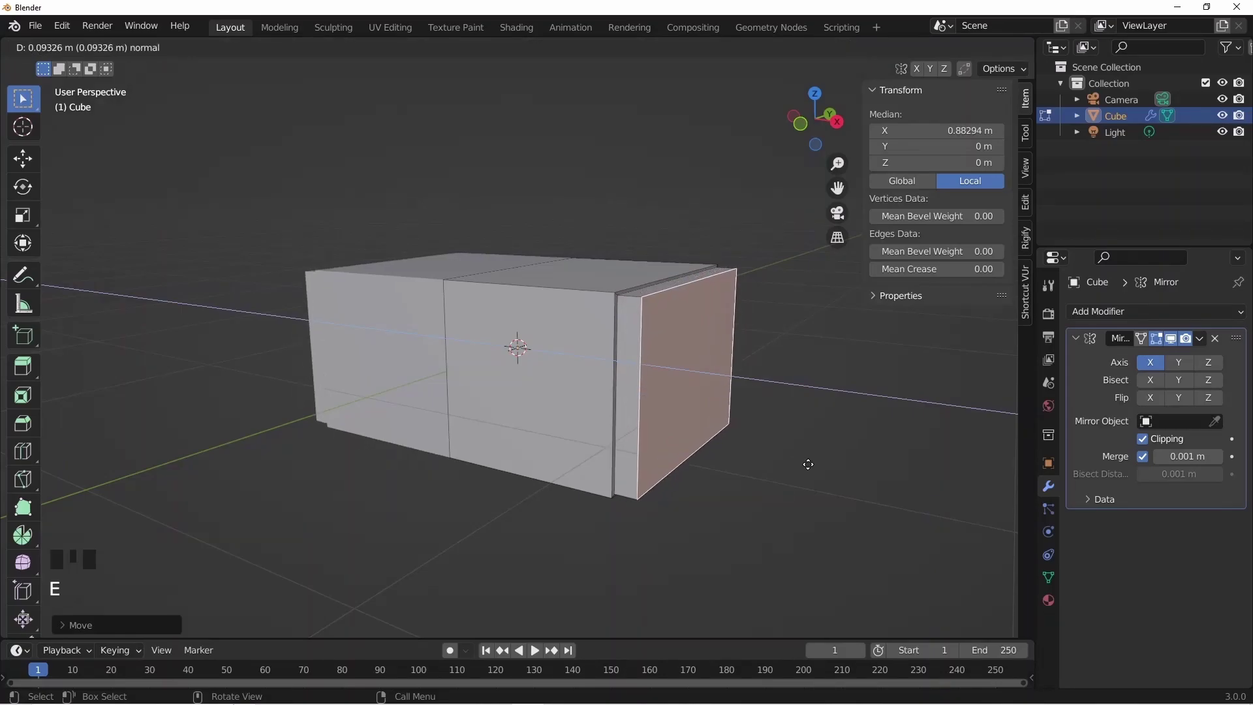
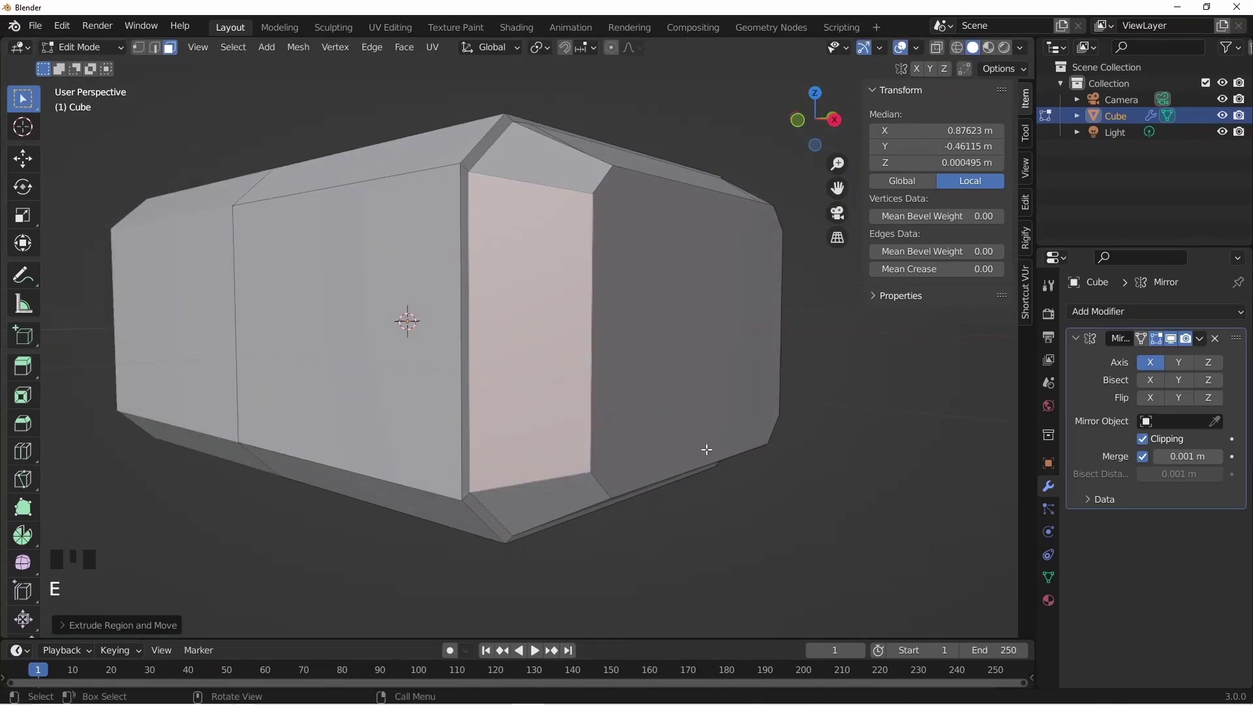
Inset the head's end face and recess it slightly into a panel
key(s)
key(s)
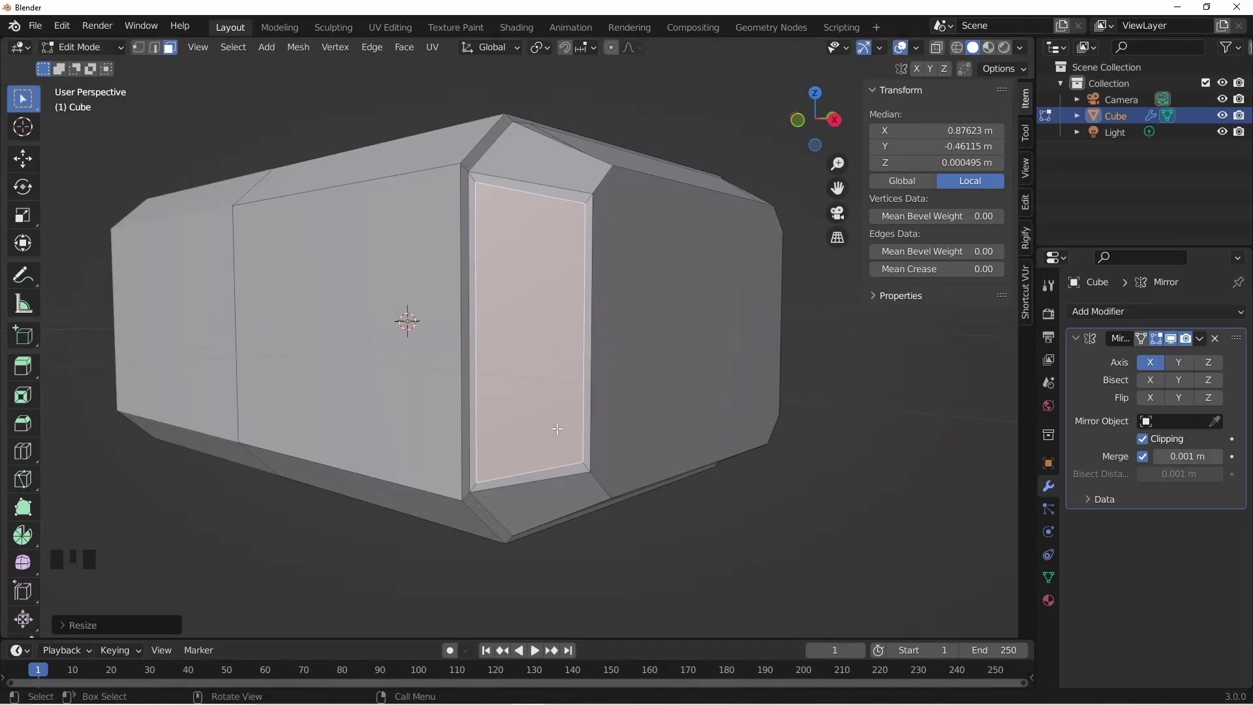
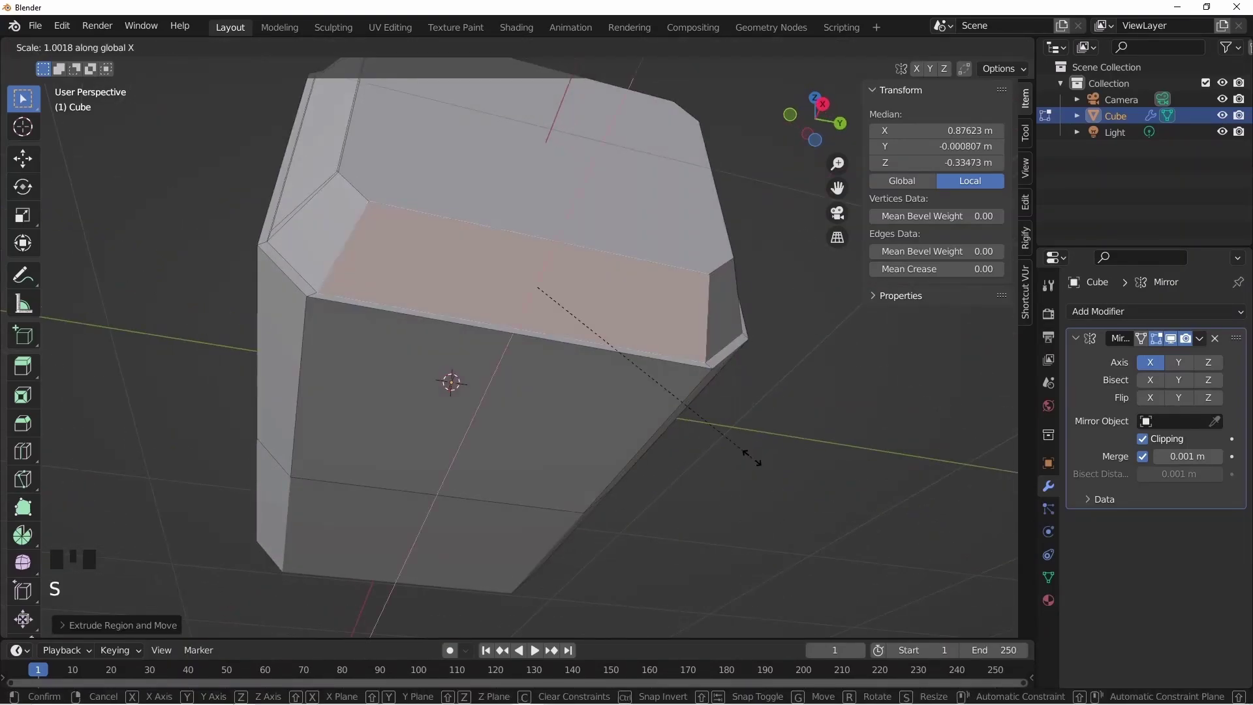
Inset the underside and end faces of the head into narrower panels scaled along one axis
key(s)
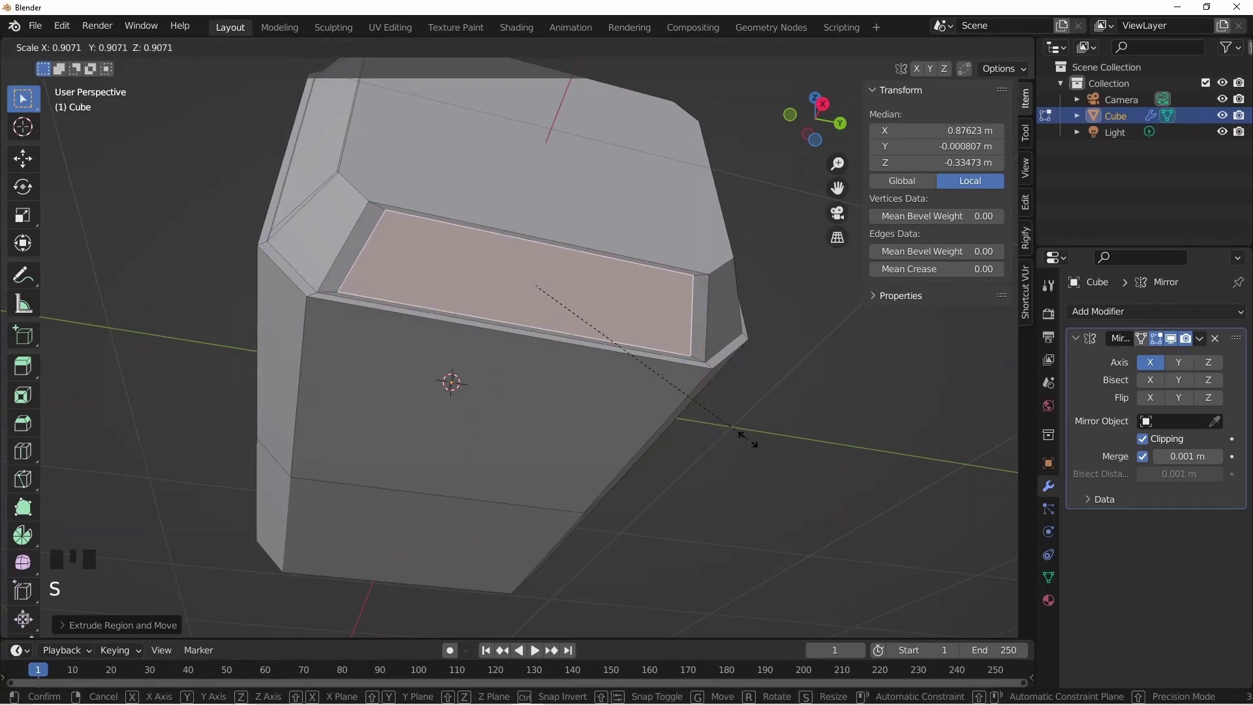
key(s)
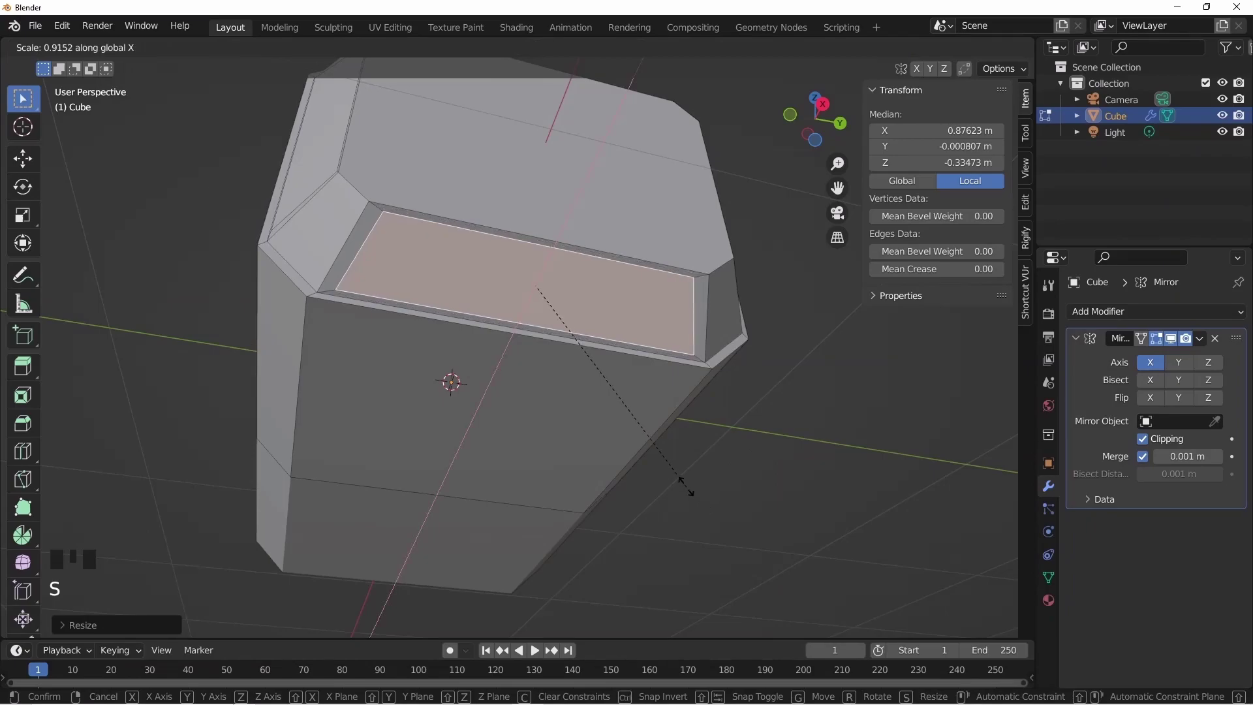
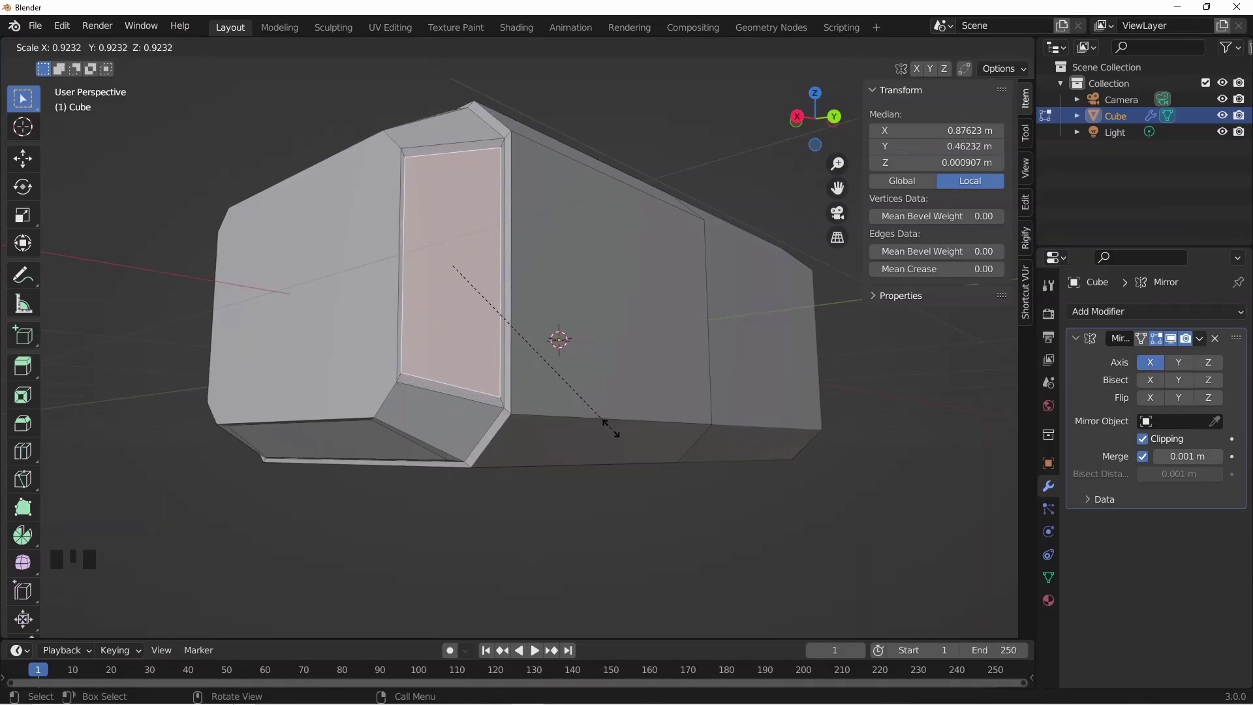
key(s)
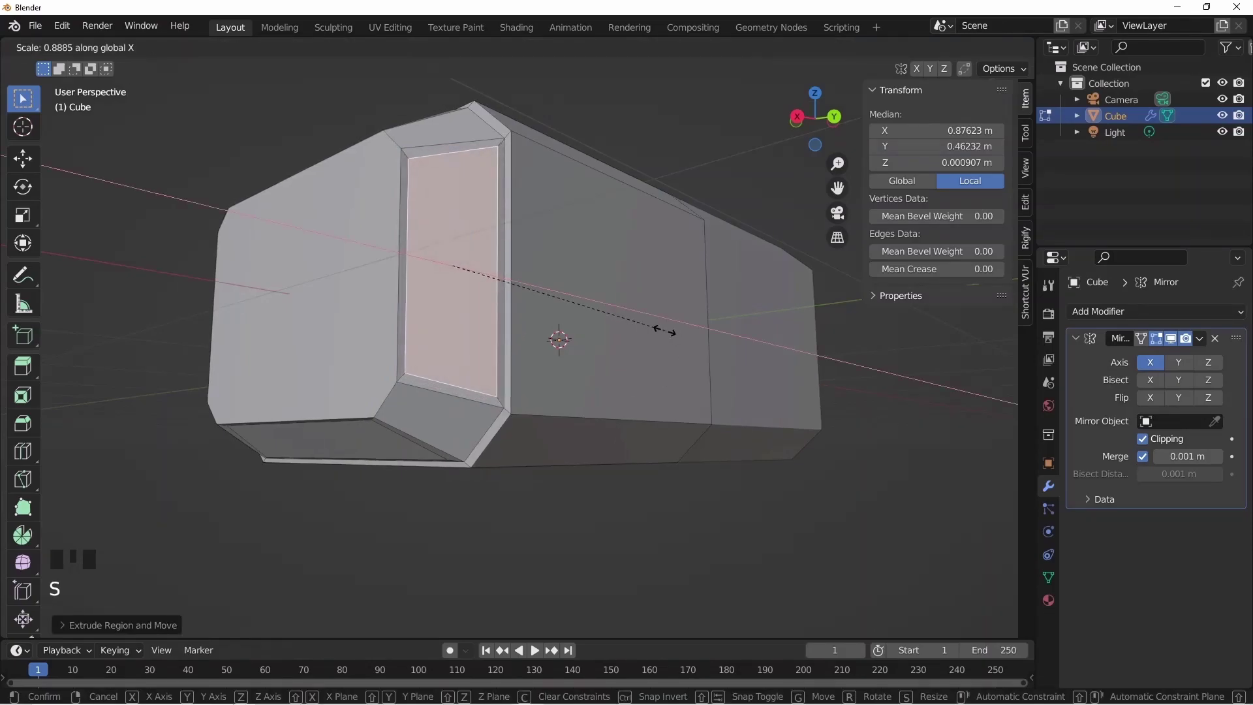
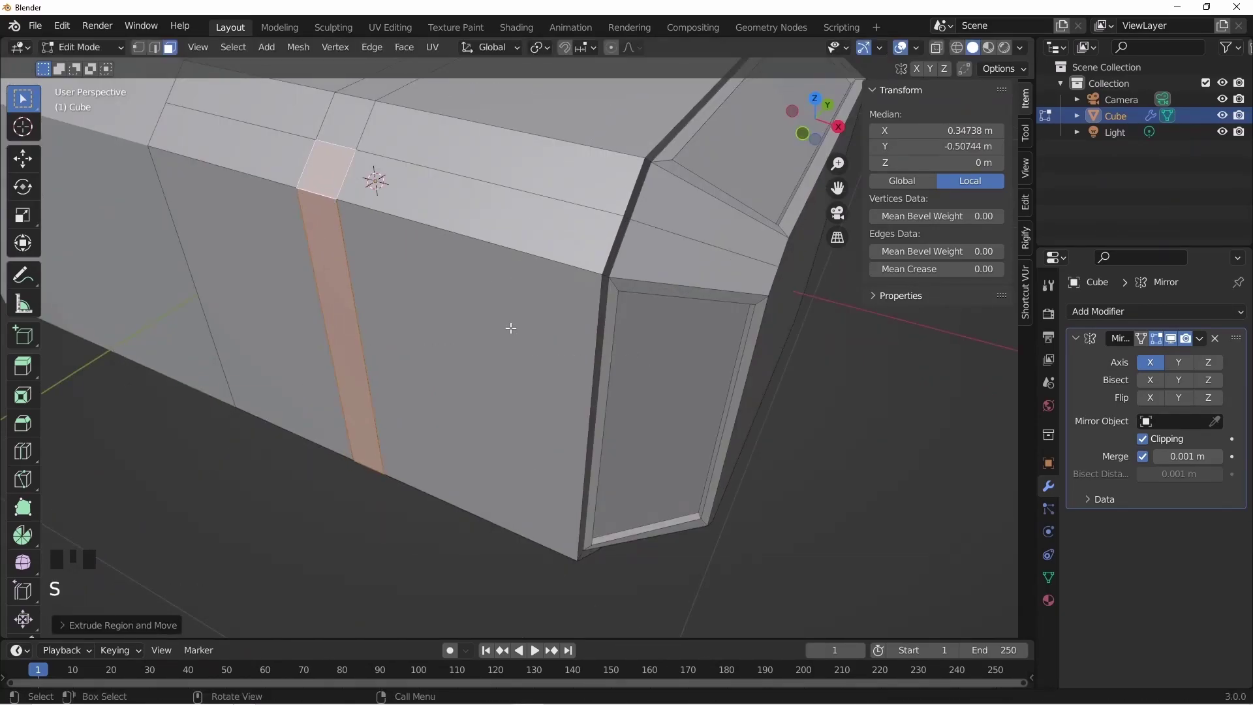
Extrude the selected face strips inward to recess narrow grooves across the head's sides
key(ctrl+z)
key(e)
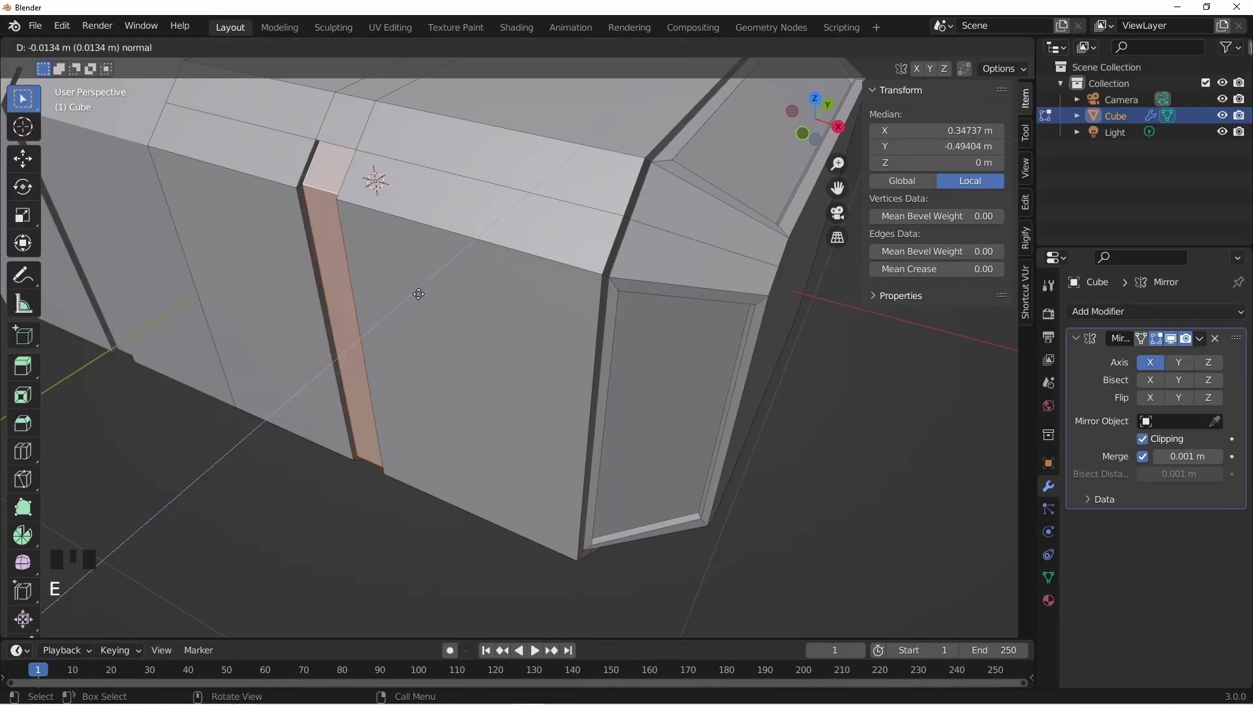
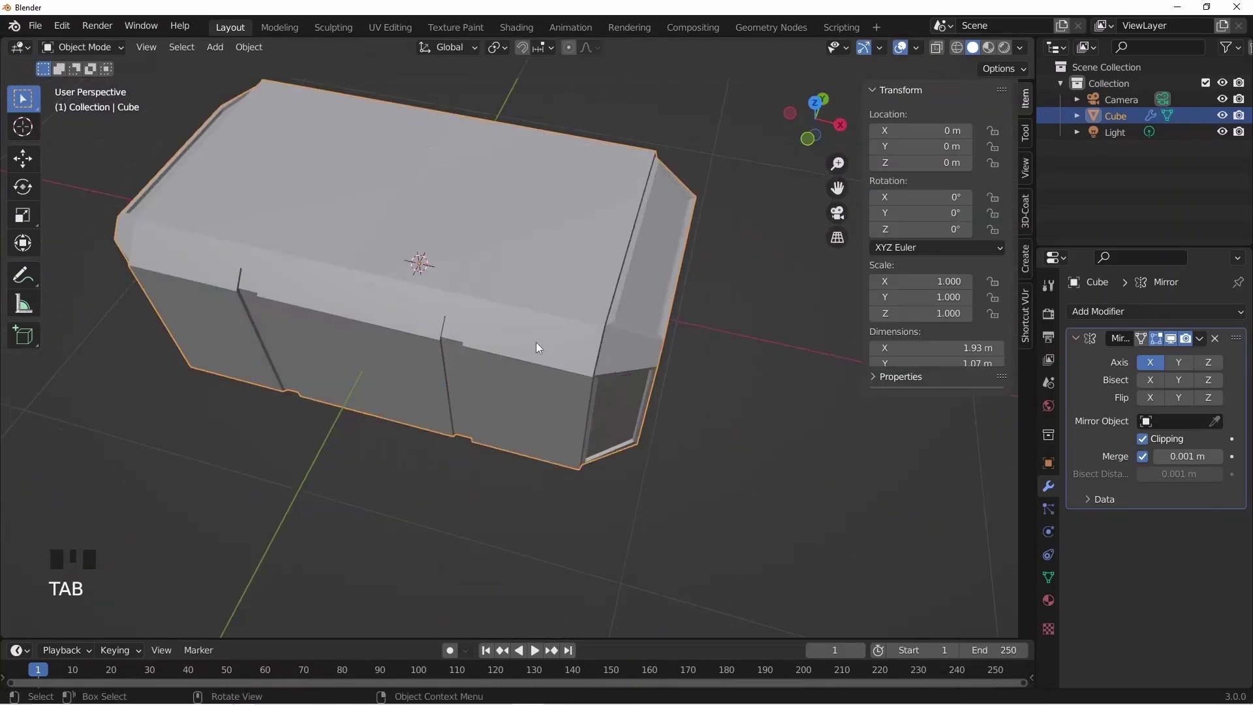
middle_click(533, 327)
click(549, 470)
scroll(down, 3)
middle_click(605, 417)
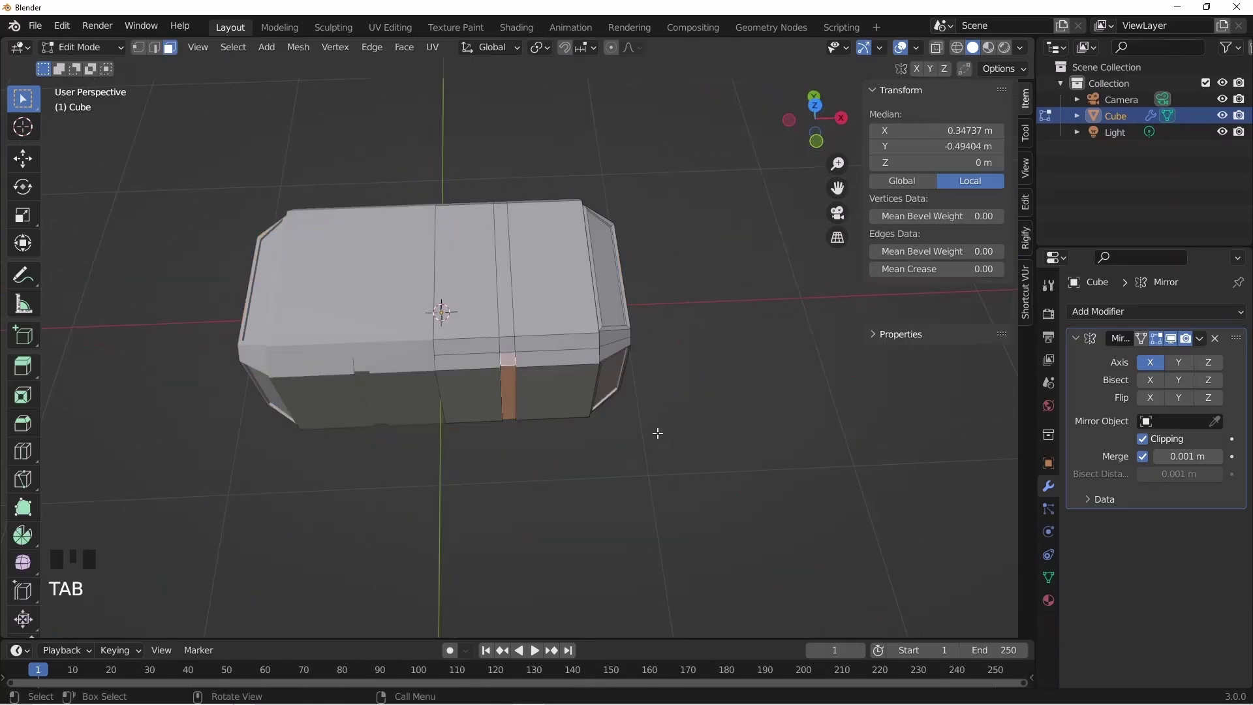
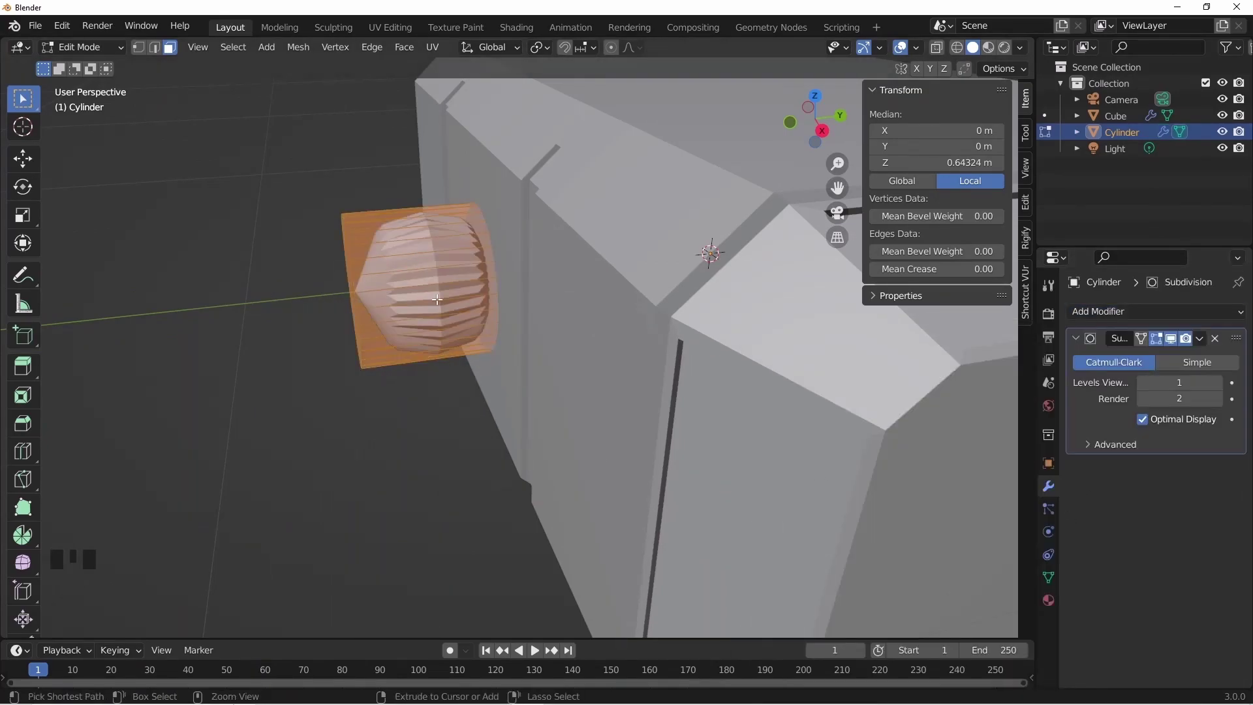
Add two edge loops to the cylinder and slide them toward each rim to tighten them
key(ctrl+r)
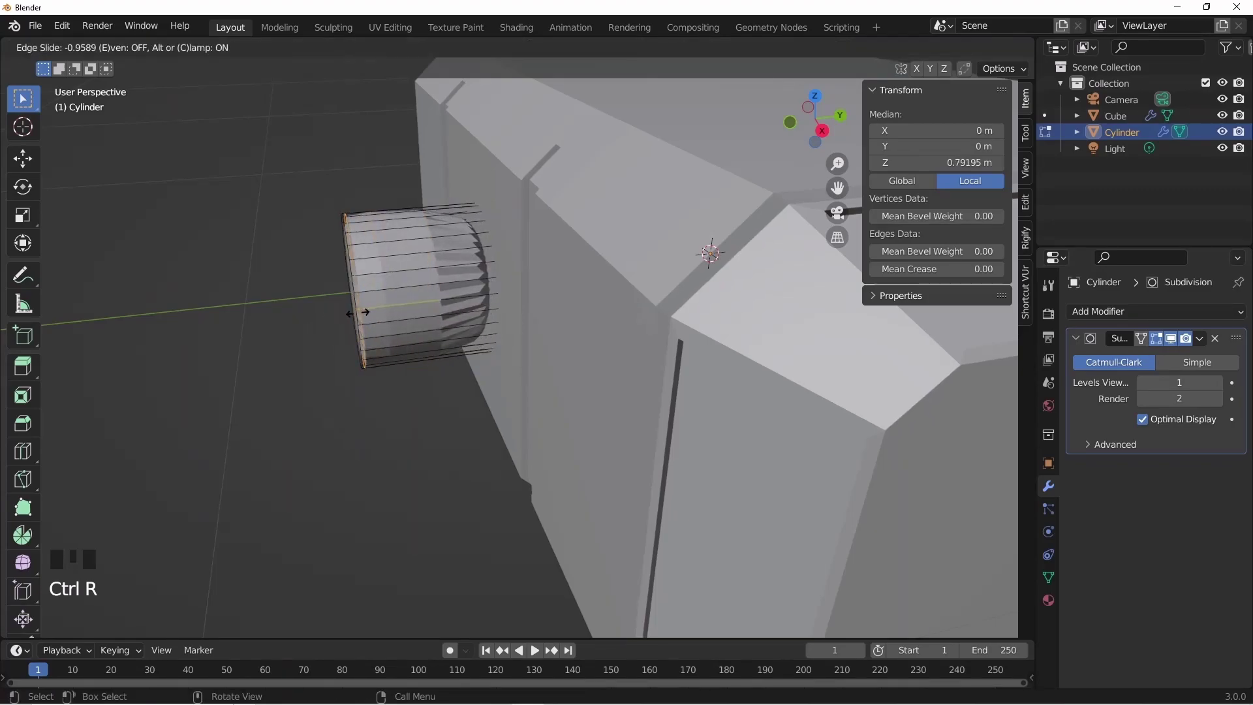
key(a)
key(g)
key(ctrl+r)
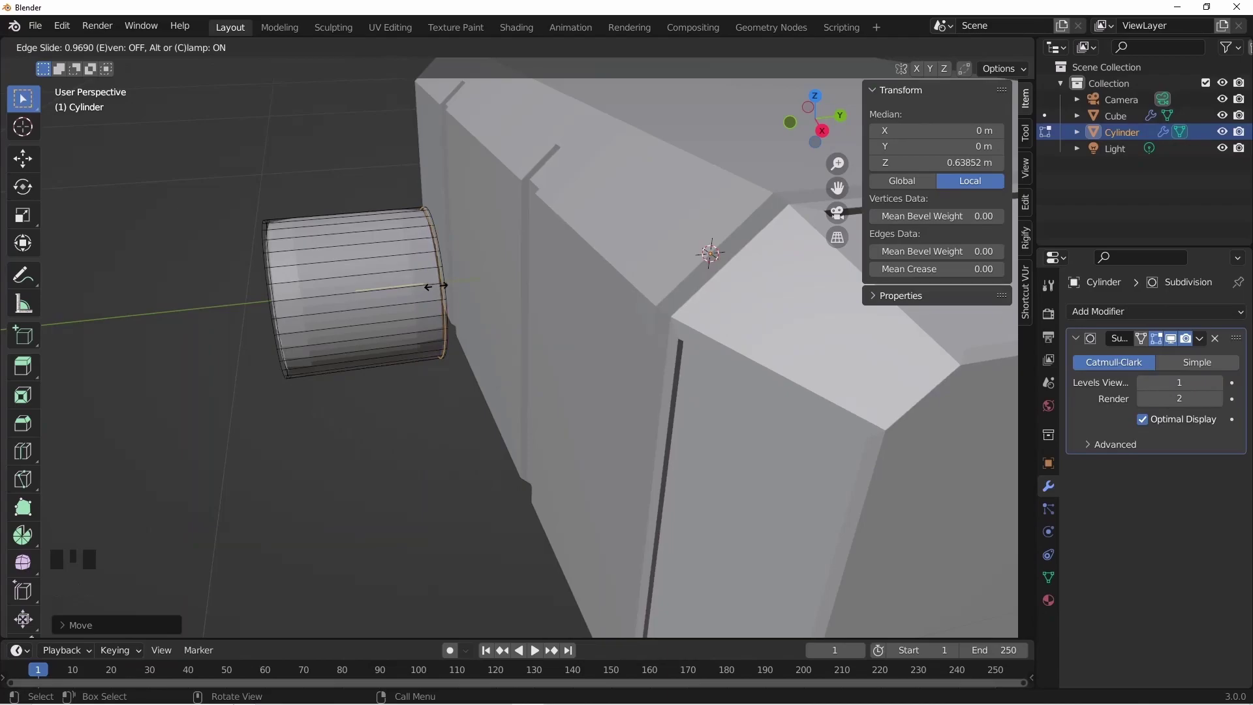
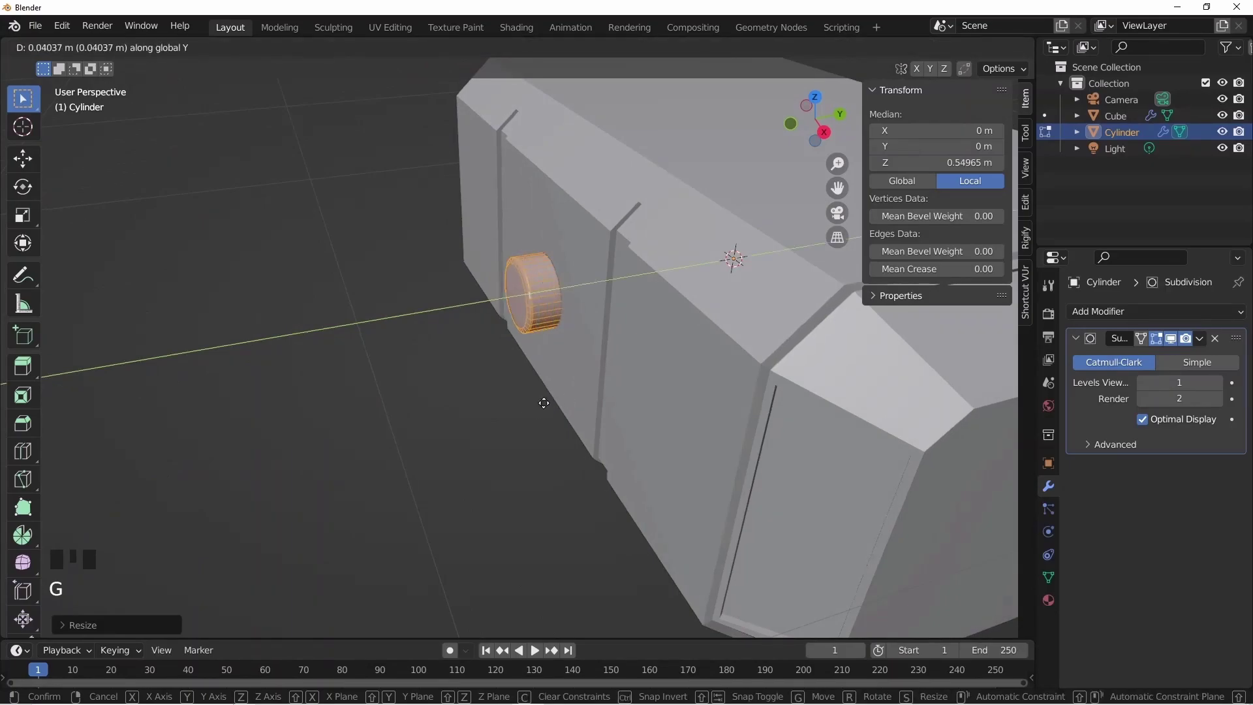
Place the collar cylinder against the head's side and duplicate it as Cylinder.001
key(Tab)
middle_click(530, 416)
scroll(up, 3)
middle_click(568, 382)
scroll(up, 3)
scroll(up, 3)
key(shift+d)
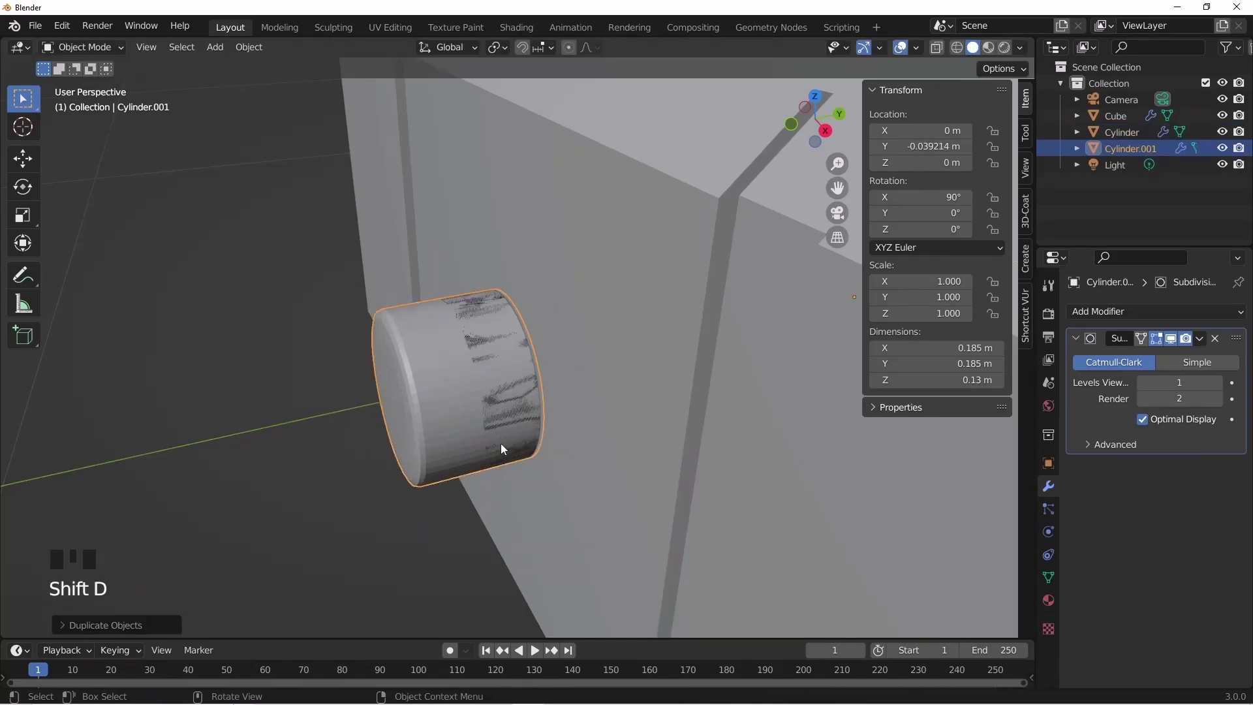
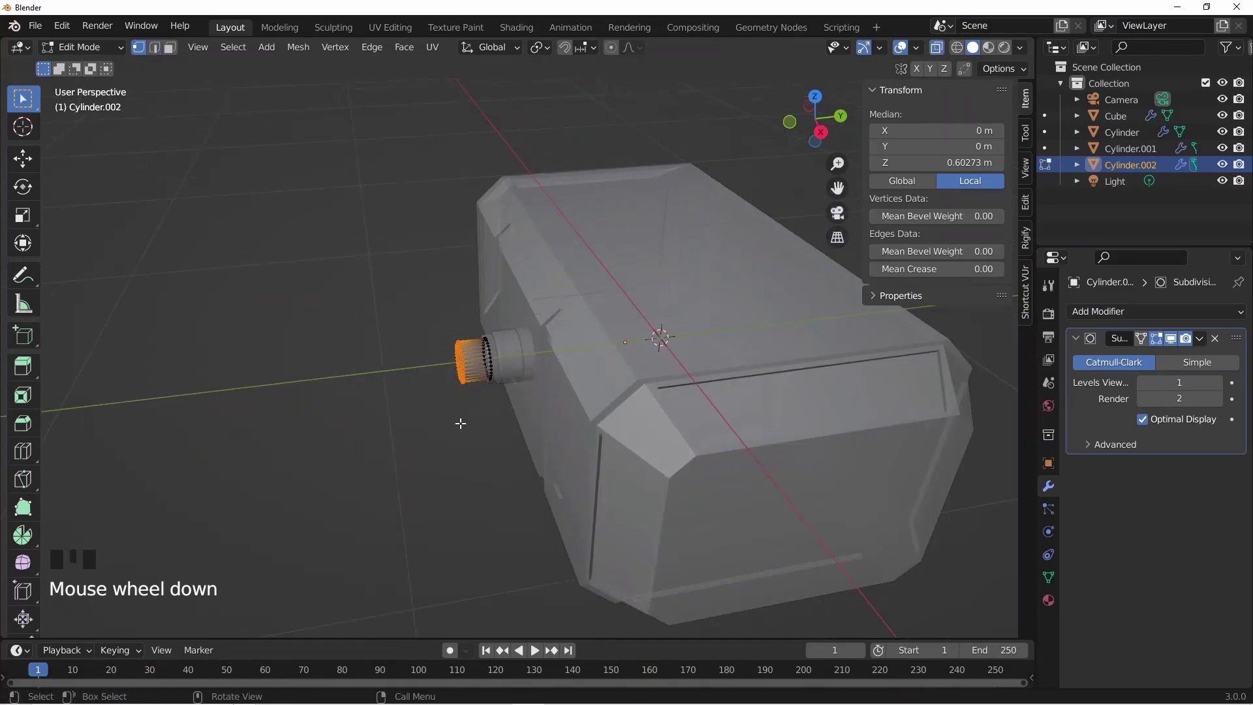
Extrude the duplicated cylinder's end ring outward into a long handle, Cylinder.002
key(g)
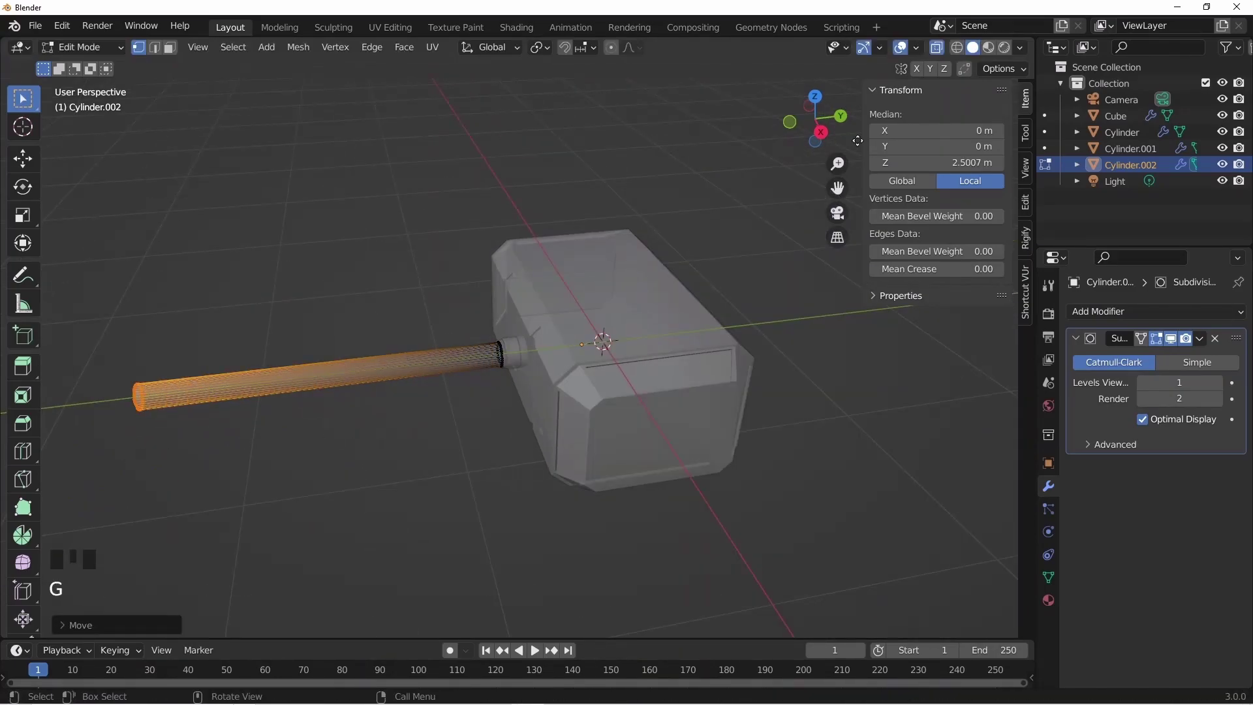
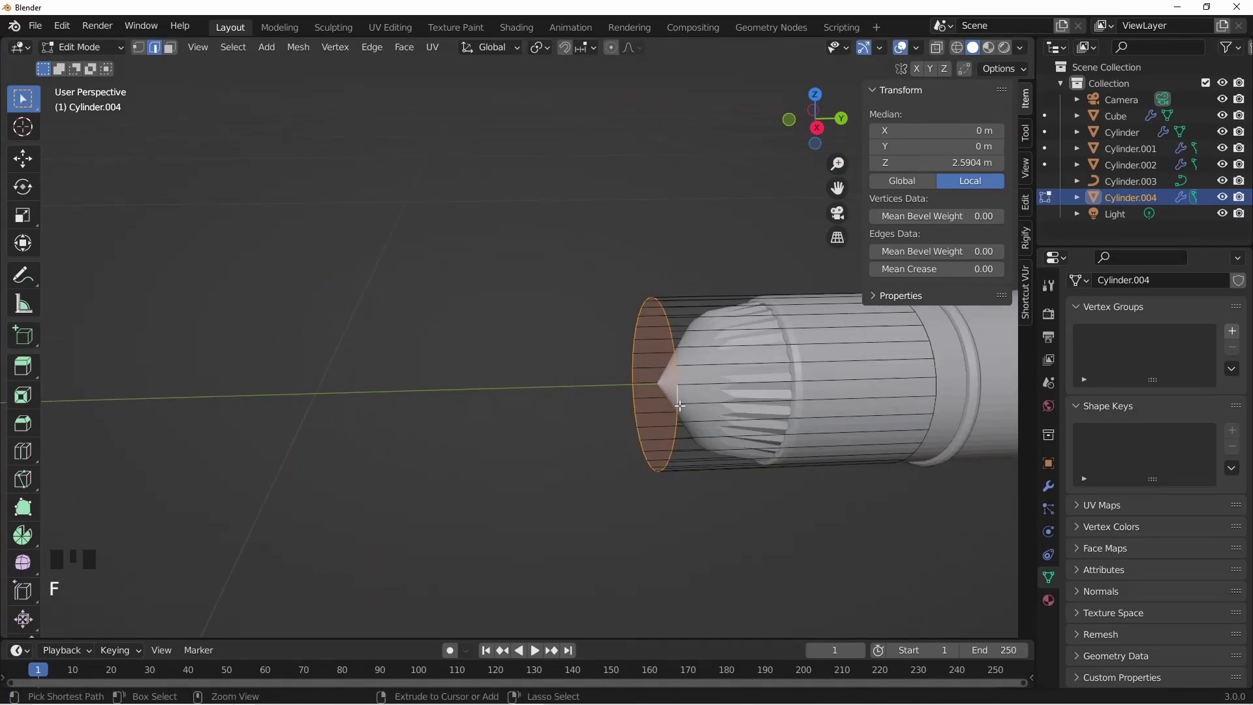
Bevel the end rim of the handle's end cap Cylinder.004 with a small width
key(ctrl+b)
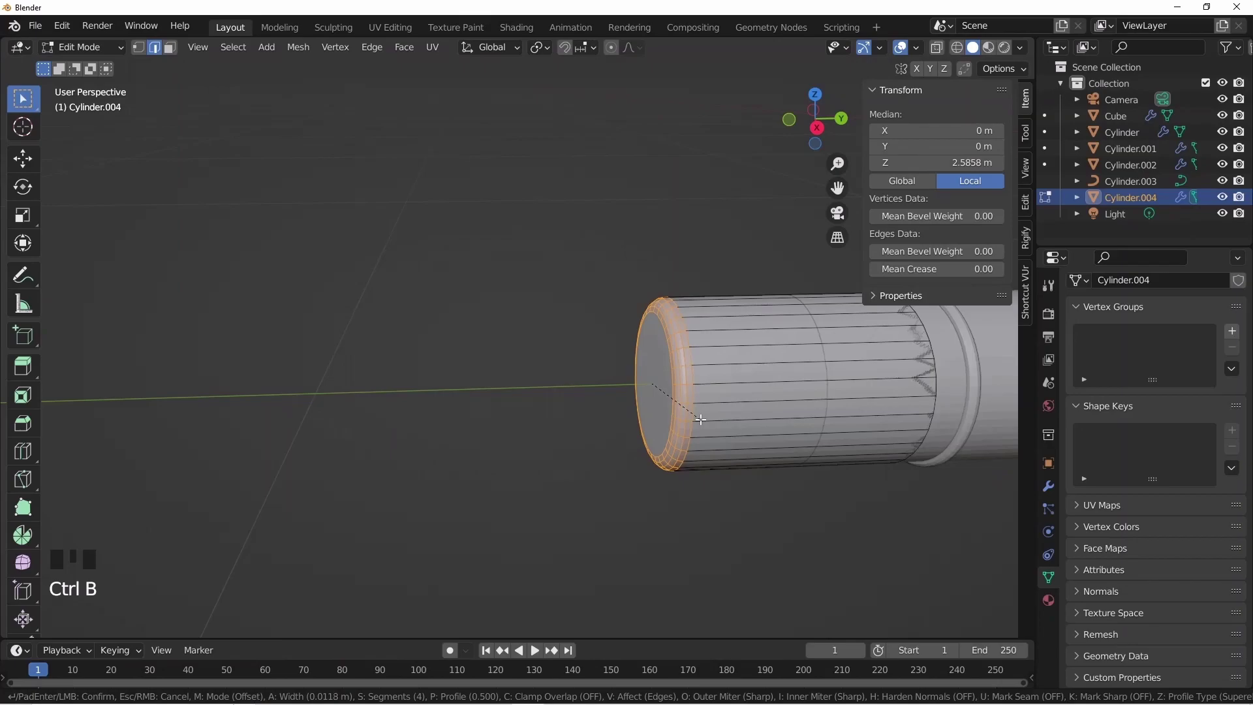
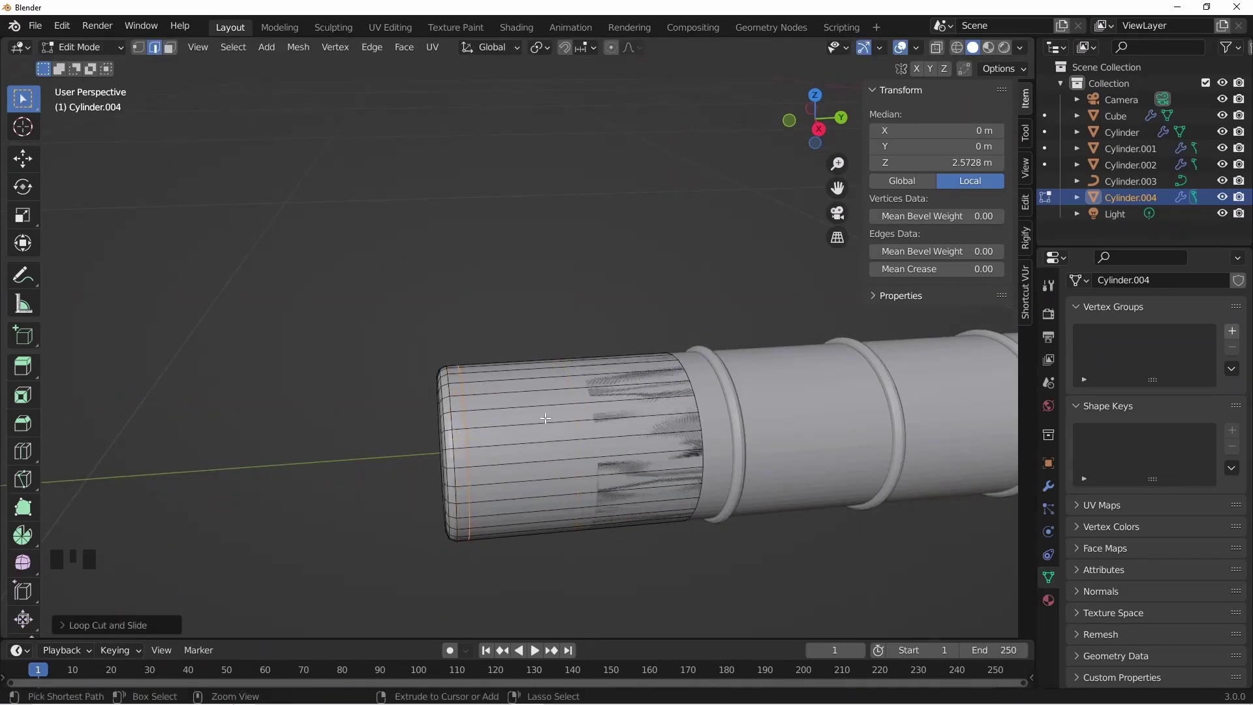
Add an edge loop near the cap end, pinch it into a neck and slide a supporting loop toward the tip
key(ctrl+r)
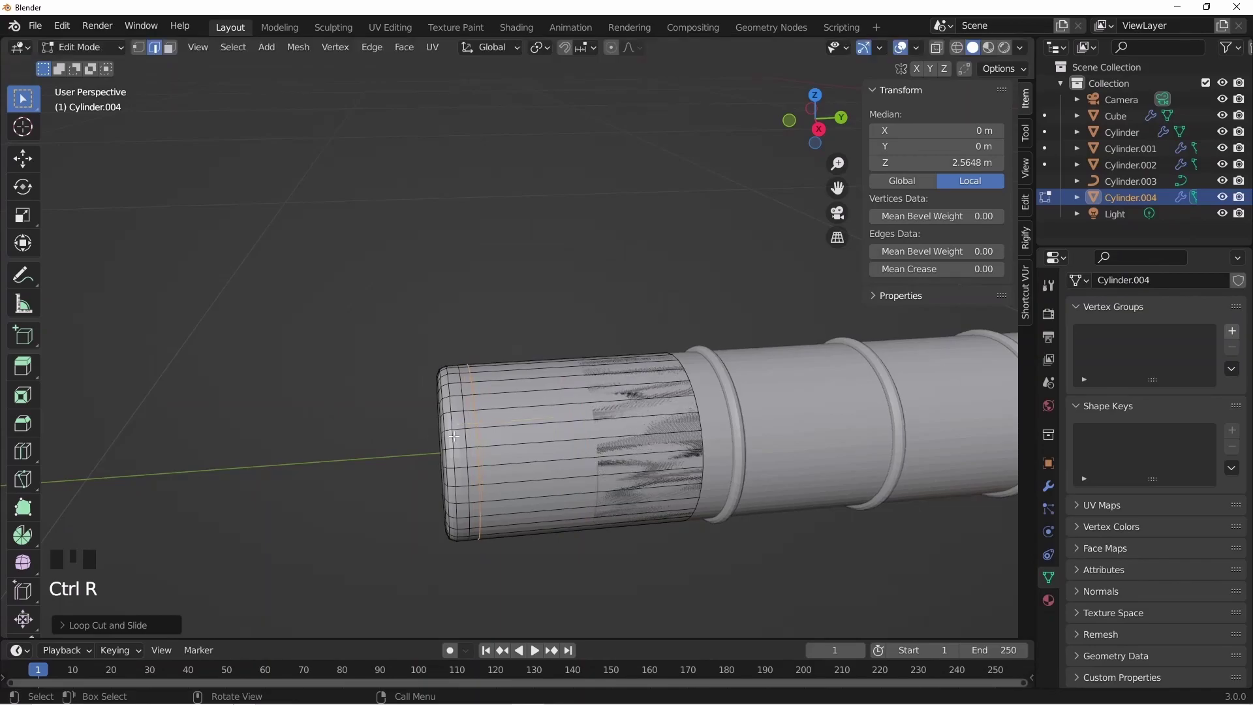
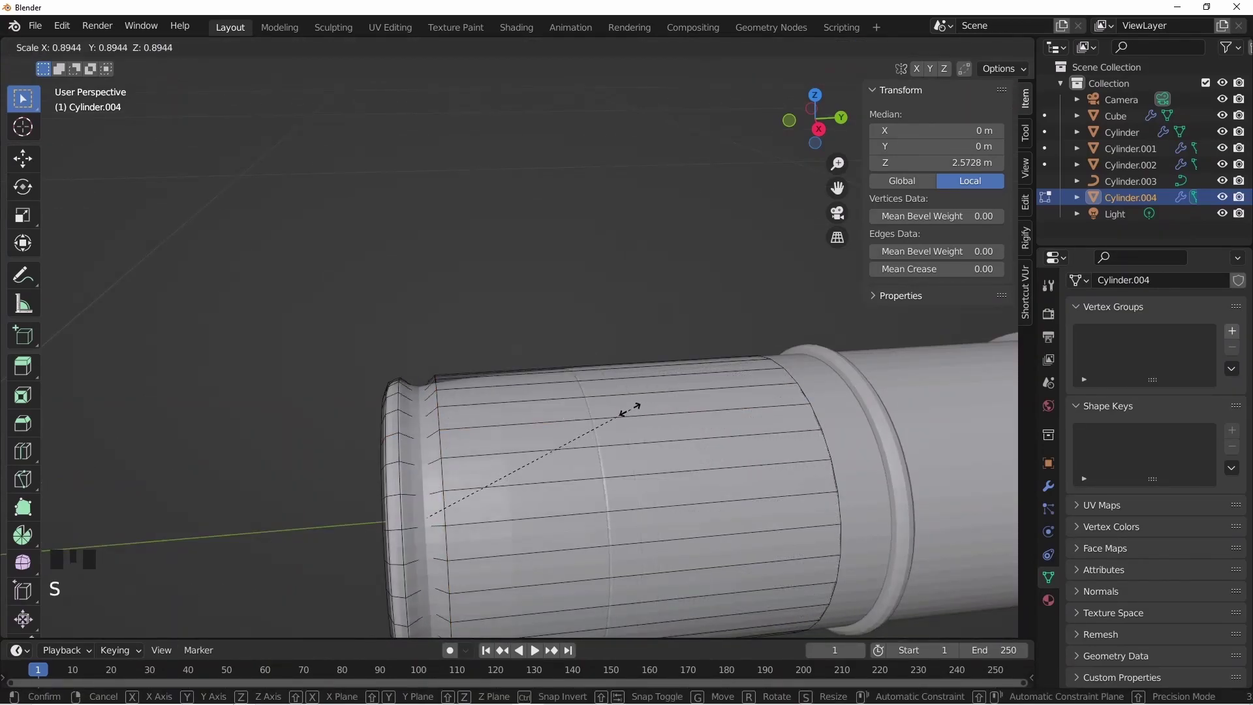
key(ctrl+r)
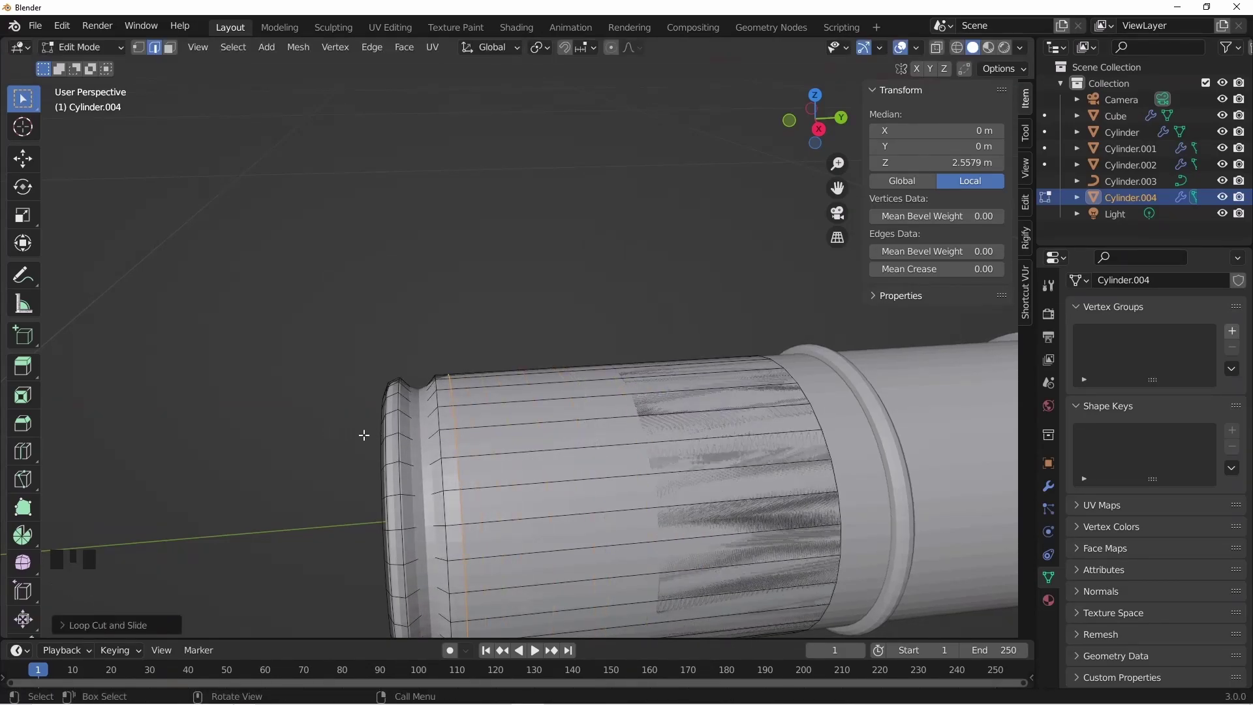
key(ctrl+r)
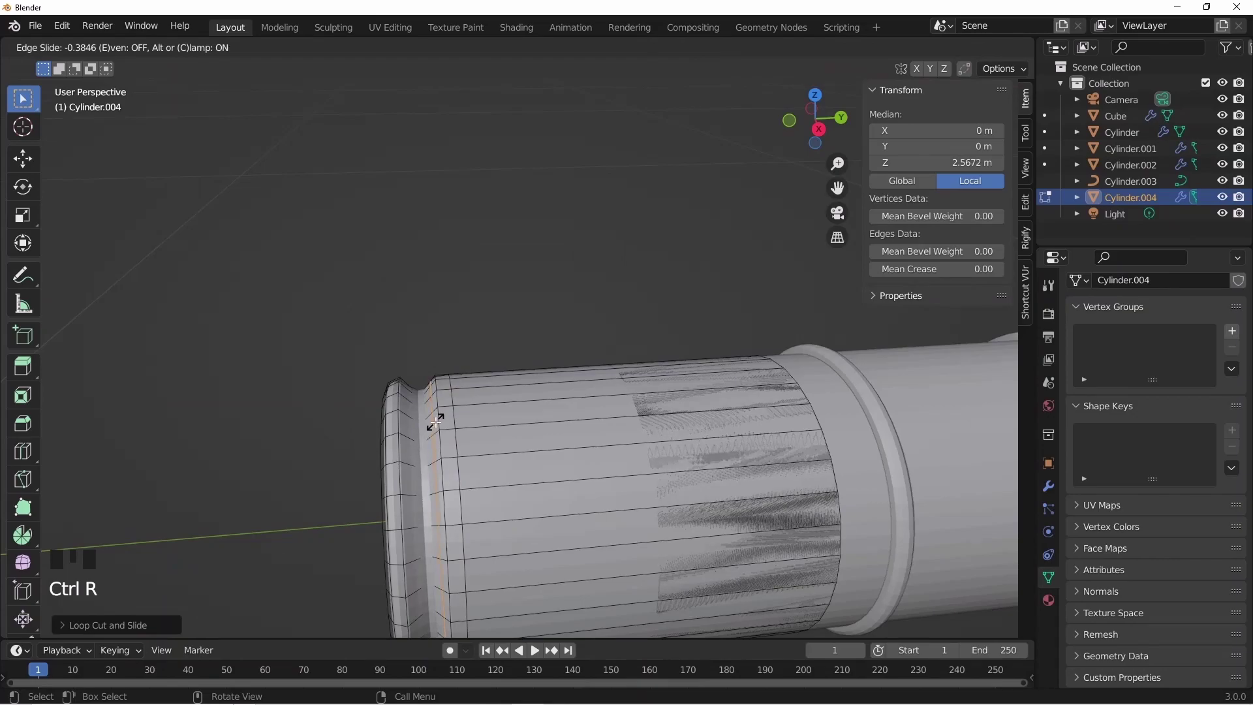
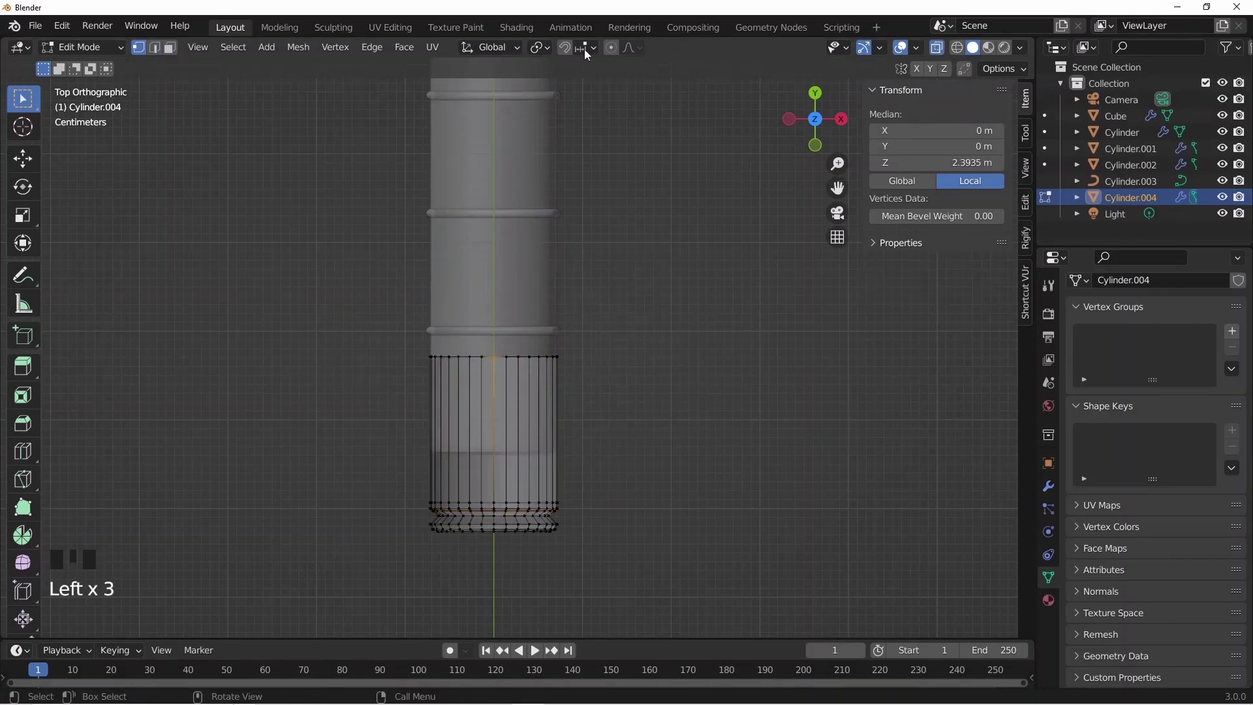
With proportional editing on, pull the sleeve's top-centre vertex down into a curved notch
click(613, 51)
key(f)
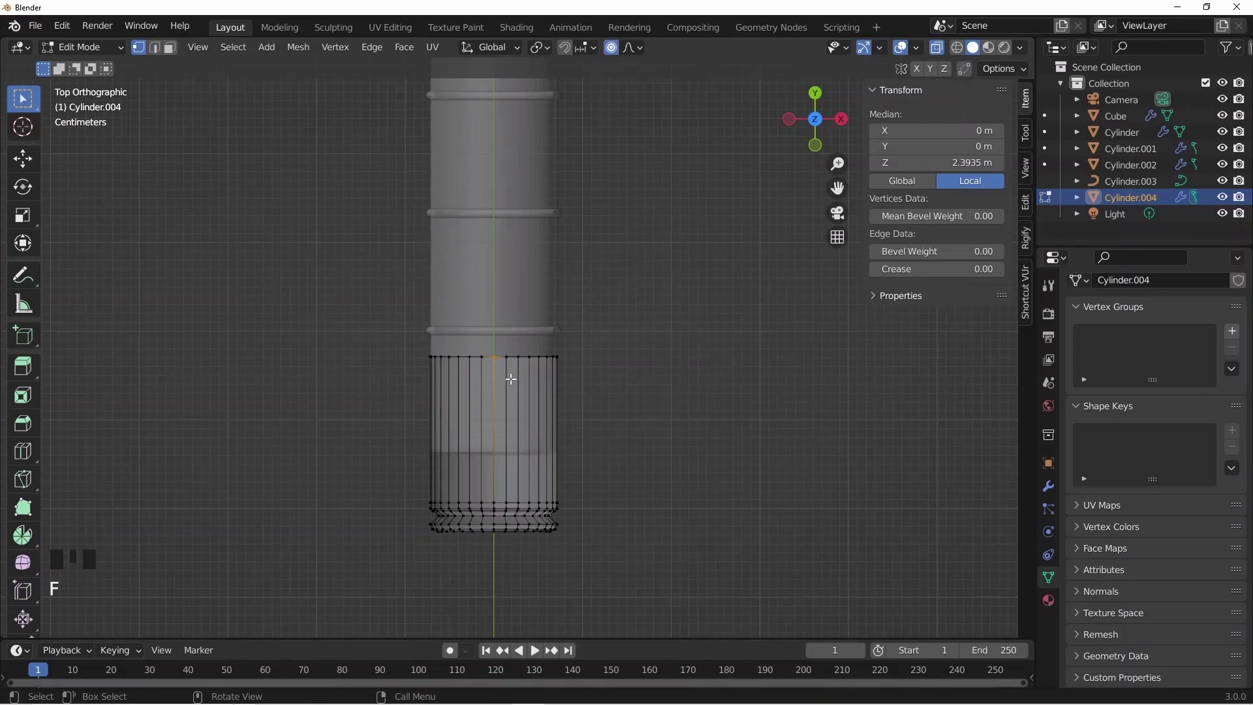
key(g)
key(g)
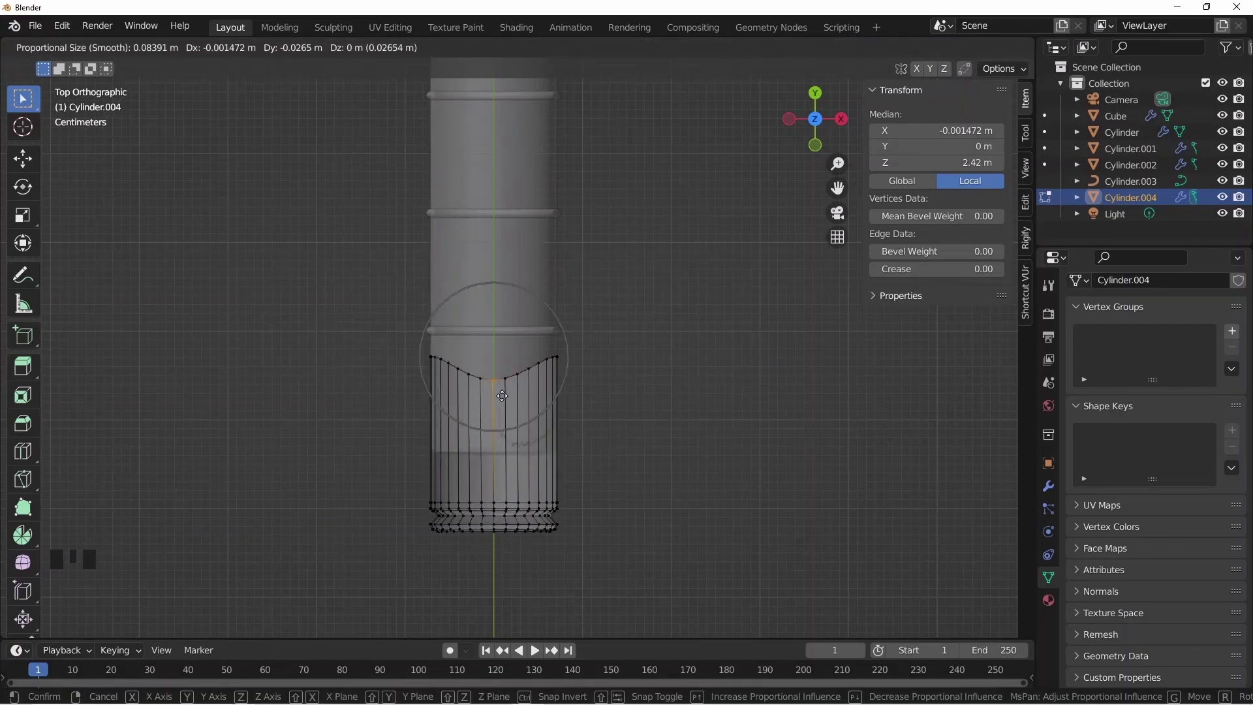
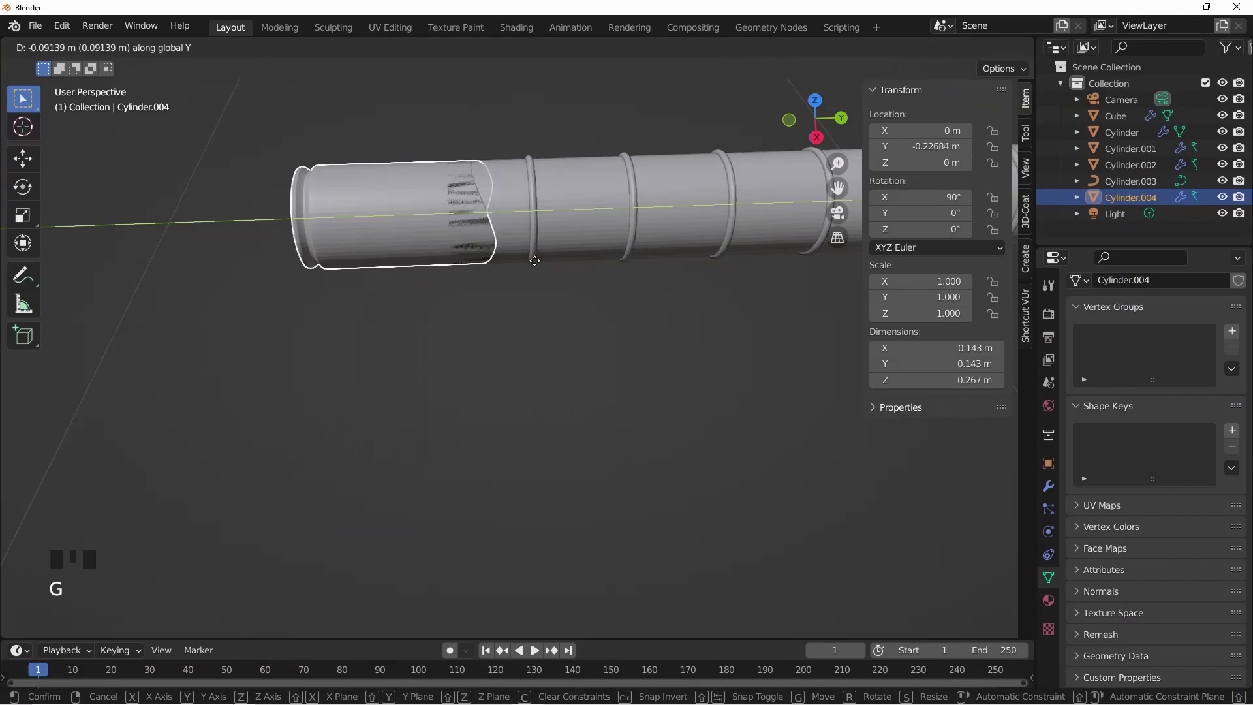
Move the grip sleeve Cylinder.004 farther along the handle
click(1054, 492)
drag(1125, 317, 628, 368)
middle_click(628, 368)
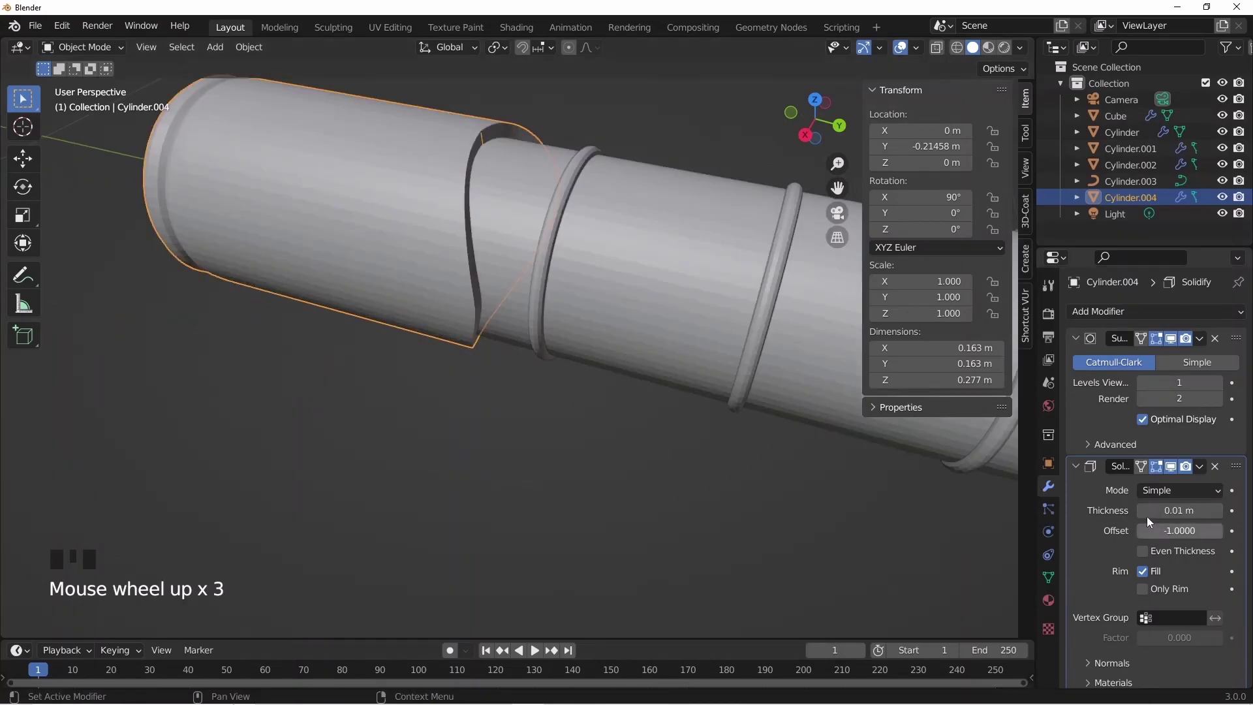
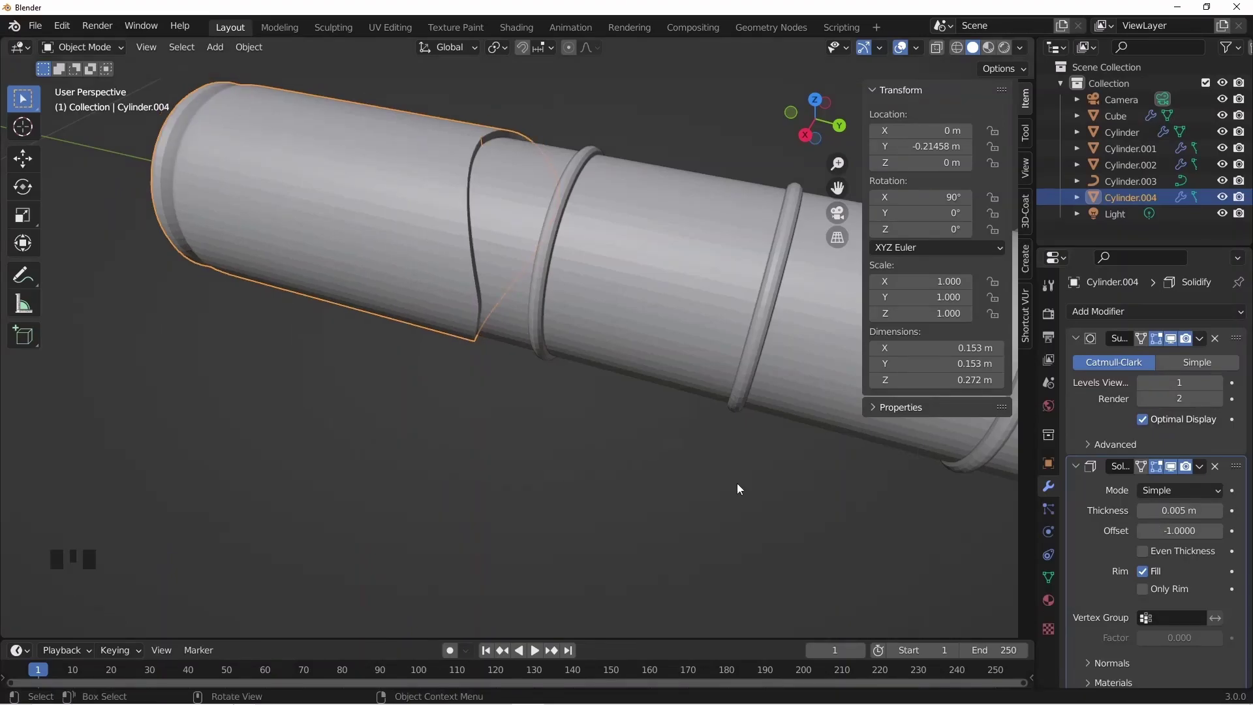
Give the sleeve a 0.005 m Solidify shell, reframe the whole hammer and select the head Cube
drag(544, 402, 563, 417)
scroll(down, 3)
middle_click(679, 428)
scroll(down, 3)
drag(470, 424, 460, 421)
scroll(down, 3)
drag(564, 411, 666, 380)
scroll(down, 3)
drag(664, 380, 628, 395)
scroll(up, 3)
click(645, 345)
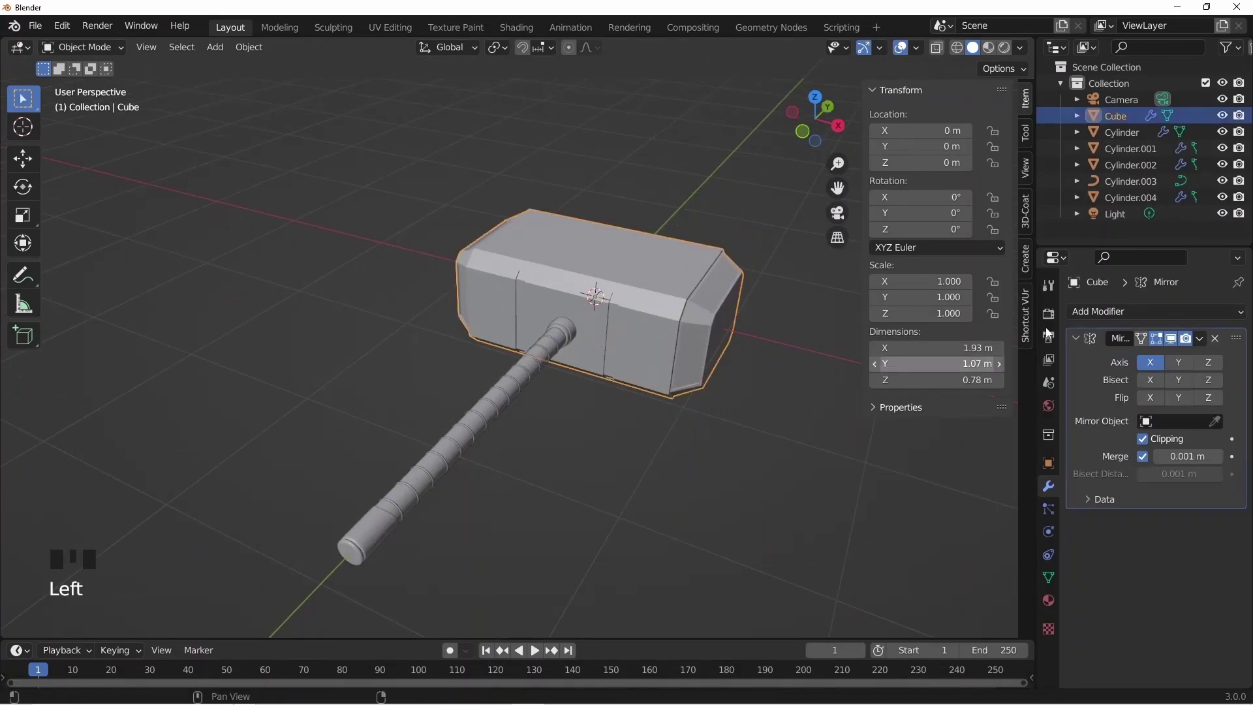
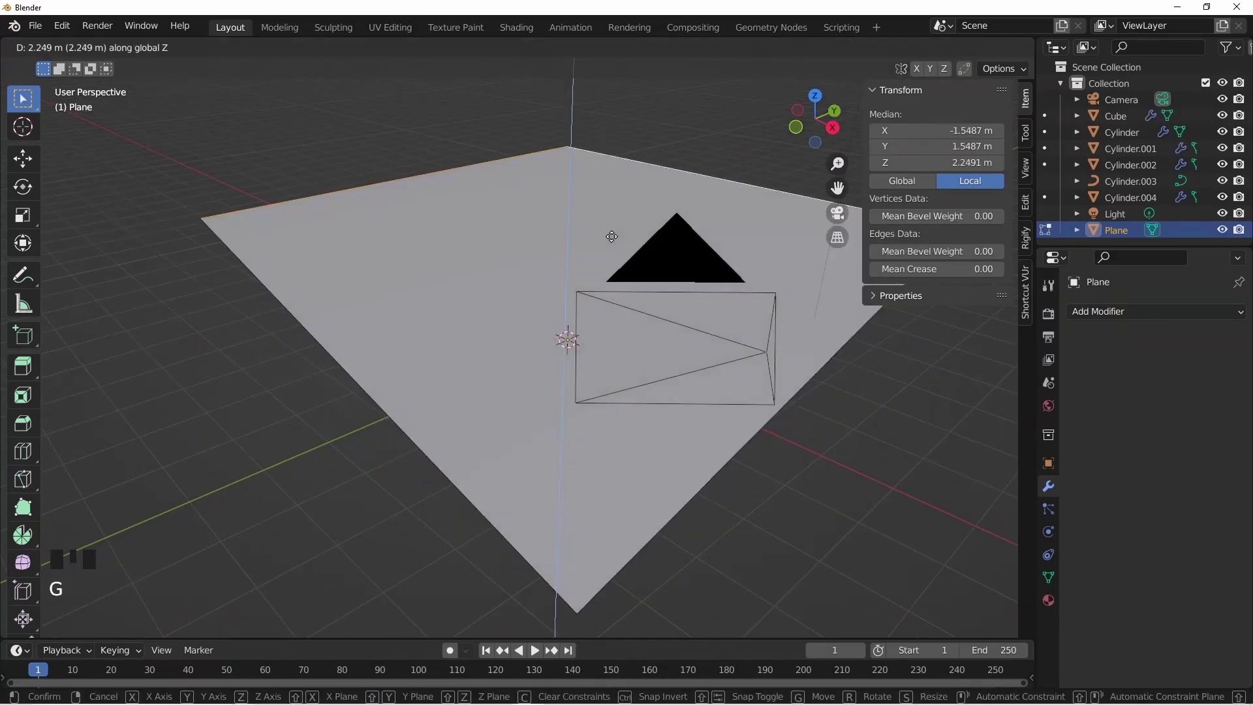
Extrude the floor plane's back edge upward into a backdrop wall
key(e)
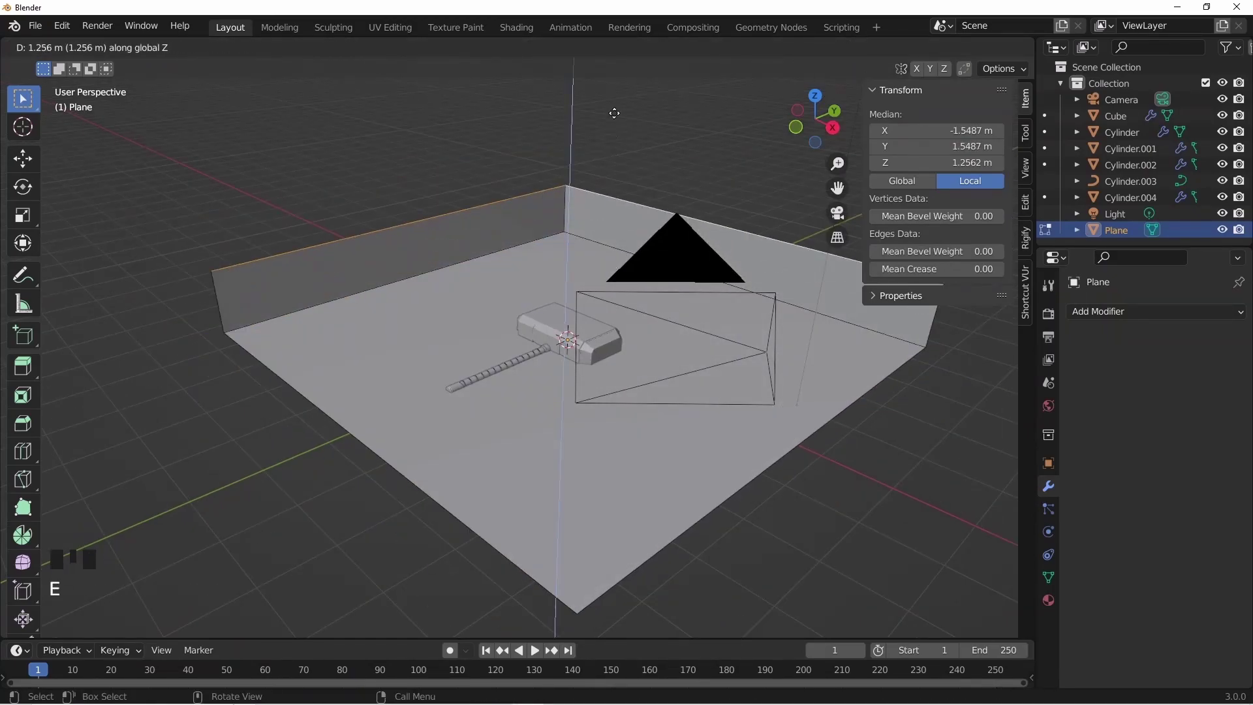
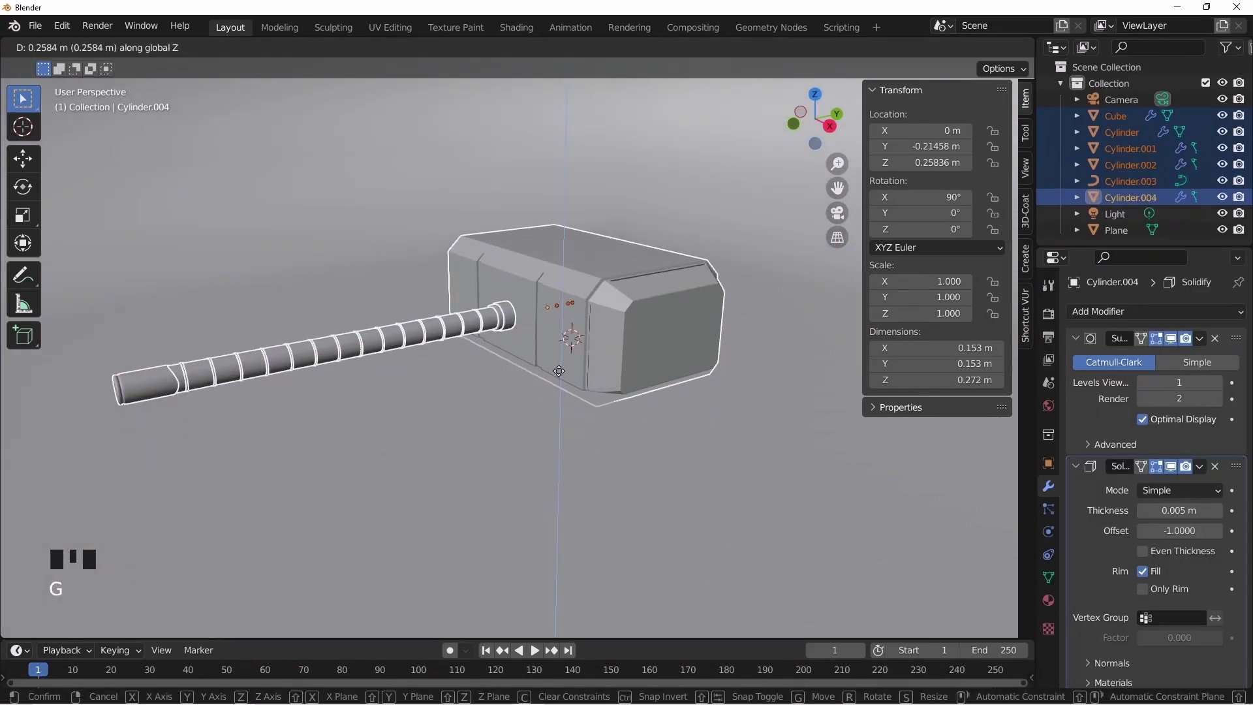
Lift the hammer above the floor and tilt it a few degrees in right orthographic view
key(KP_1)
key(KP_3)
key(r)
key(g)
key(r)
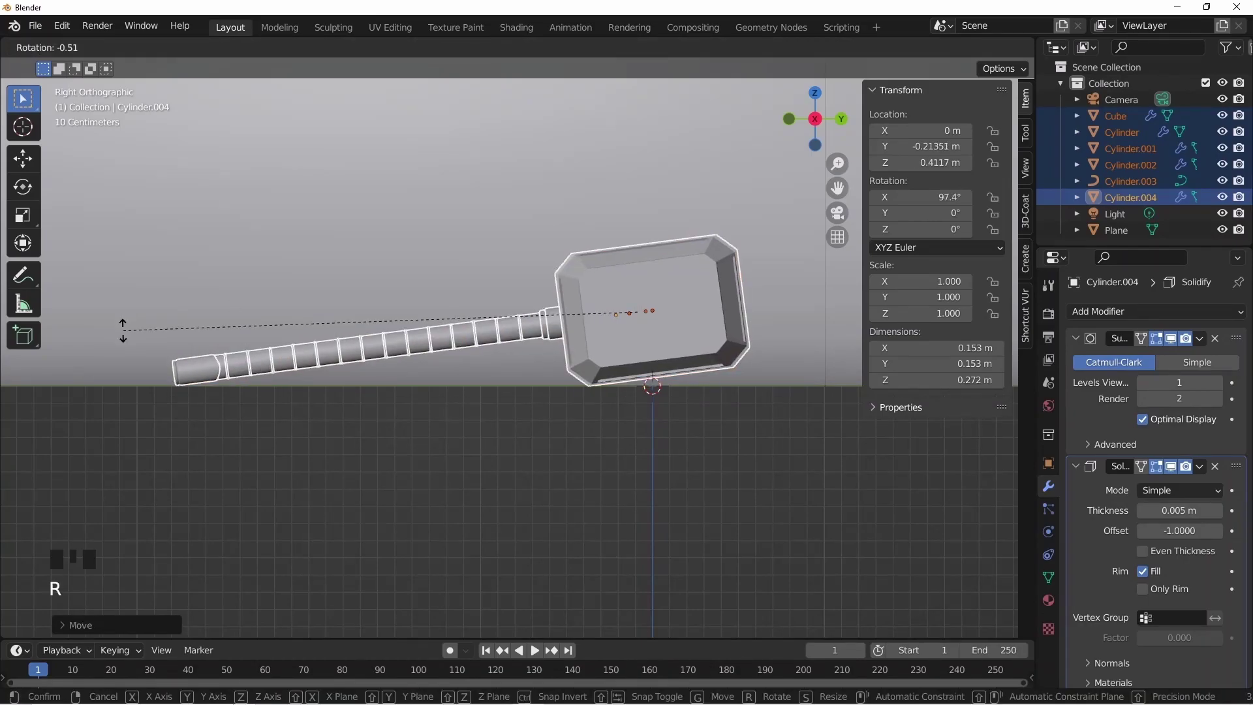
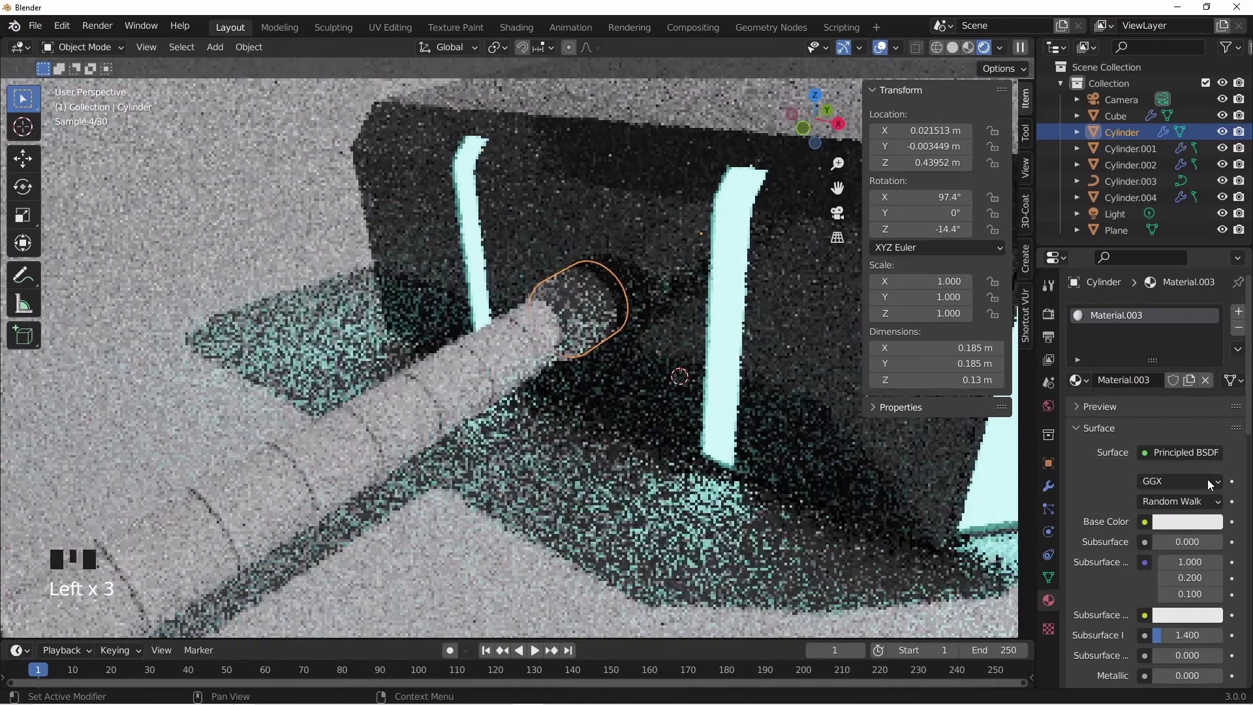
Set the collar pieces' Base Color to a mid grey
click(1203, 534)
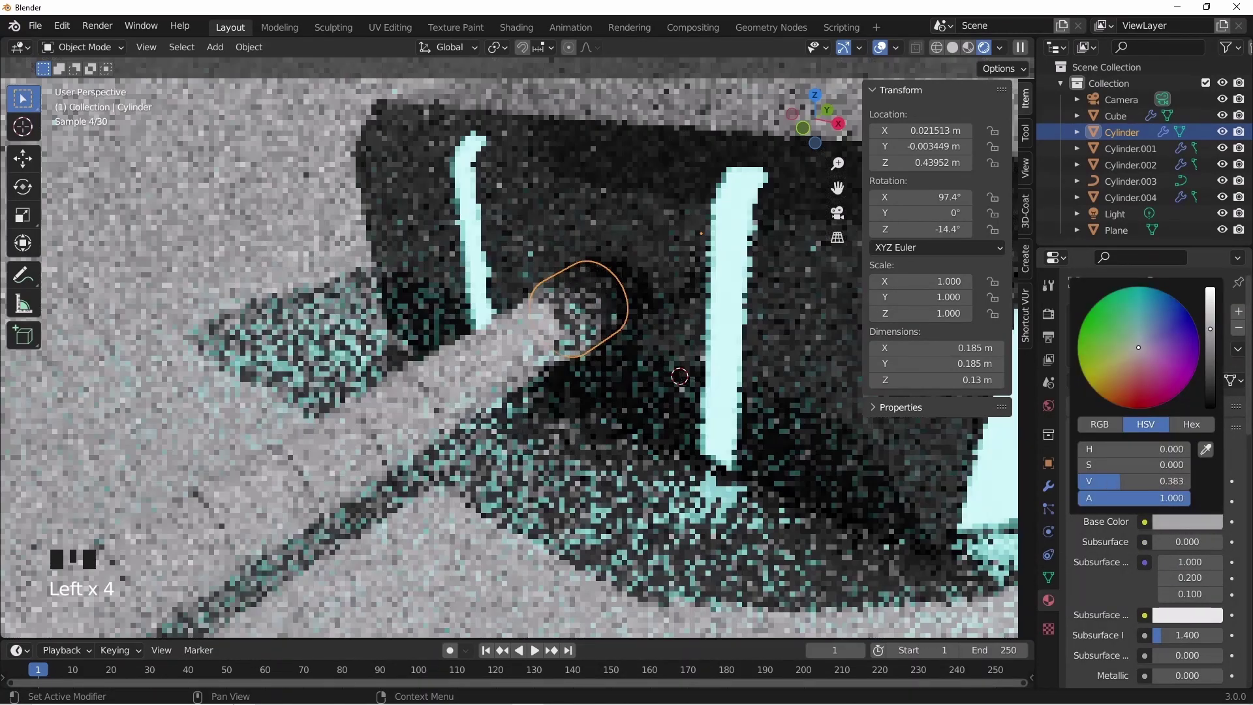
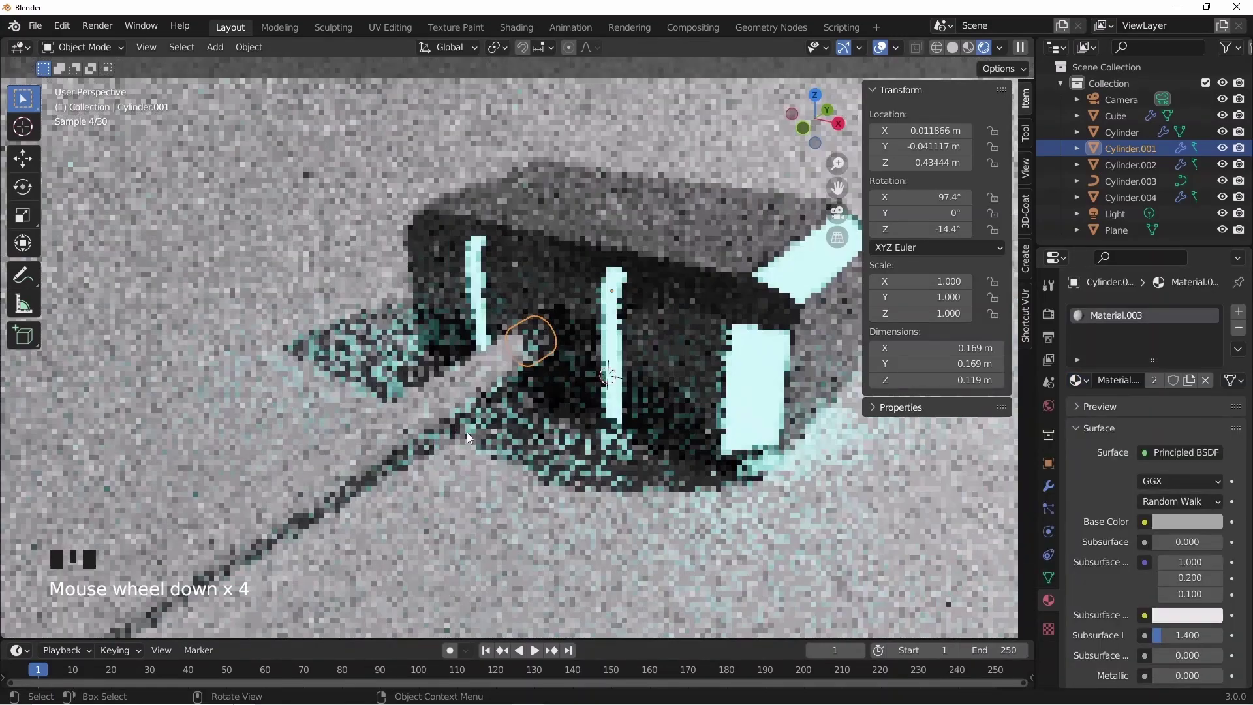
click(362, 463)
scroll(up, 3)
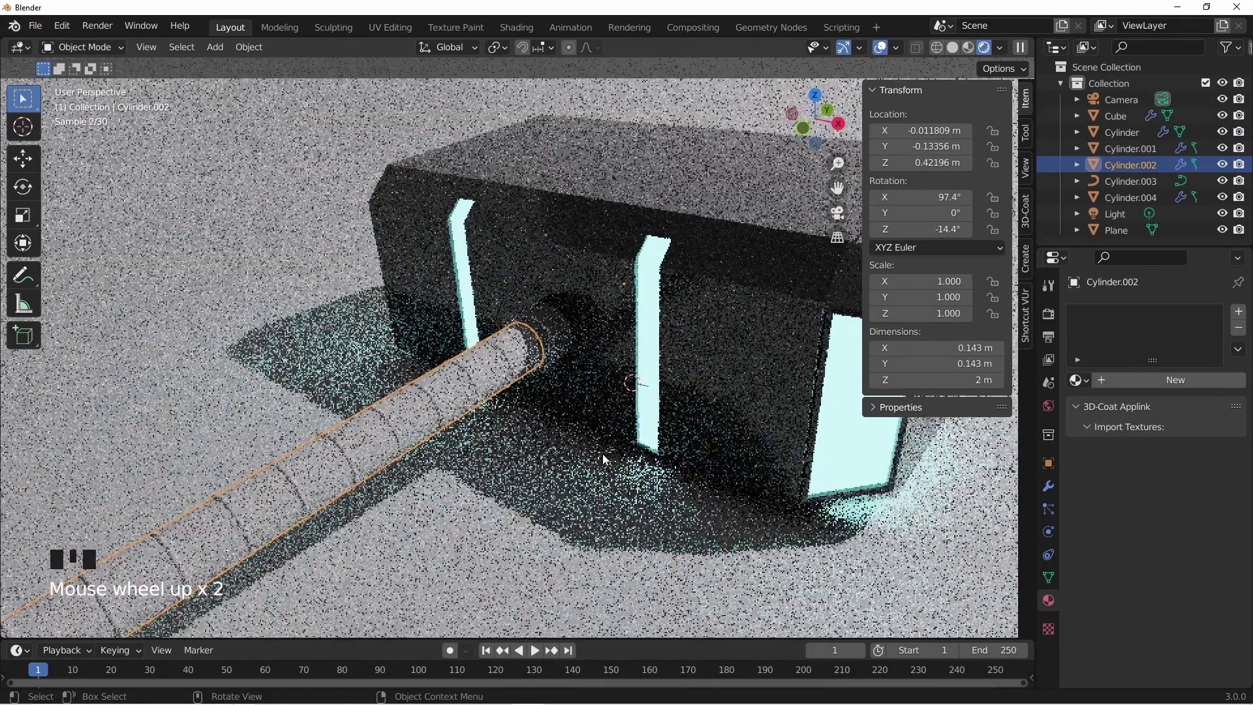
click(1119, 393)
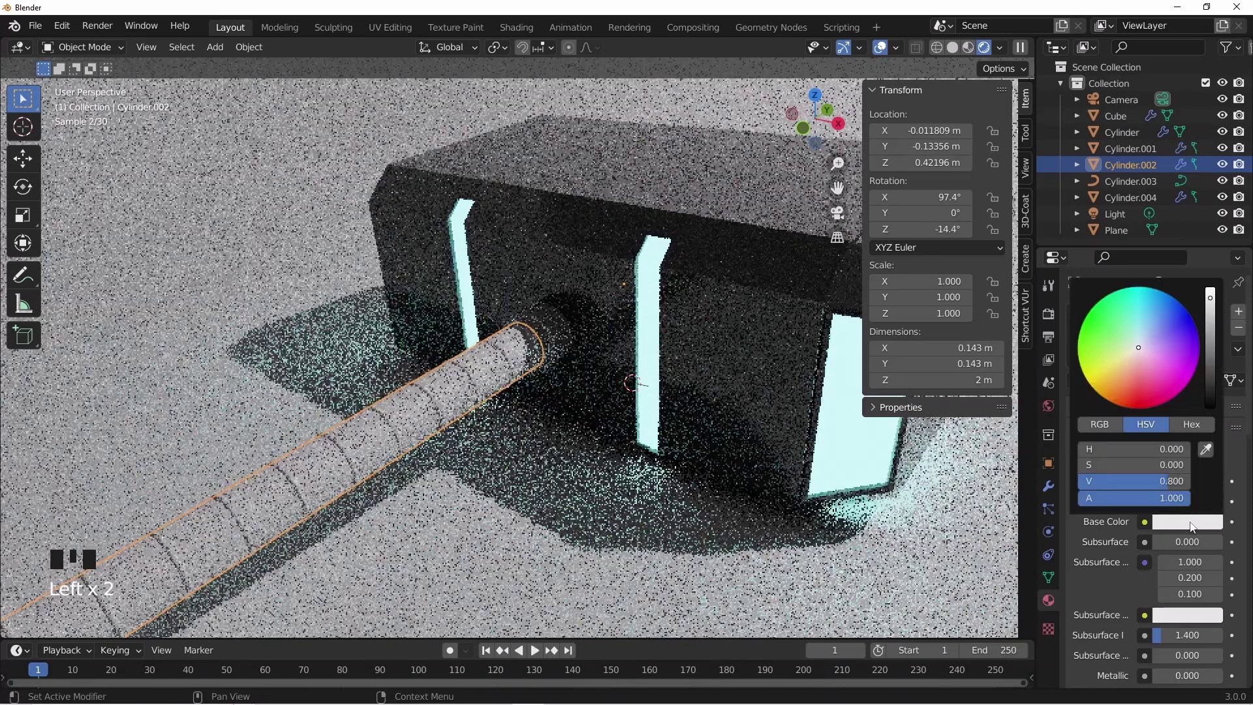
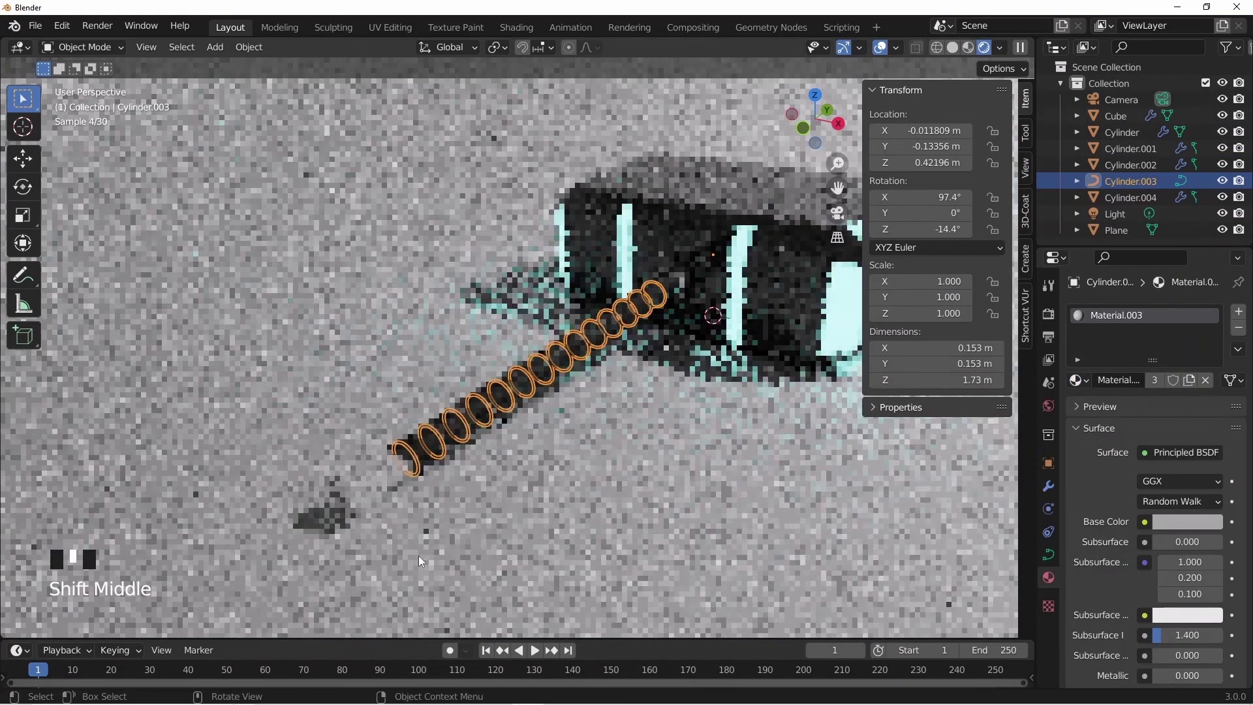
Select the handle rings and backdrop area to assign the shared grey Material.003
scroll(up, 3)
drag(428, 532, 461, 573)
click(460, 572)
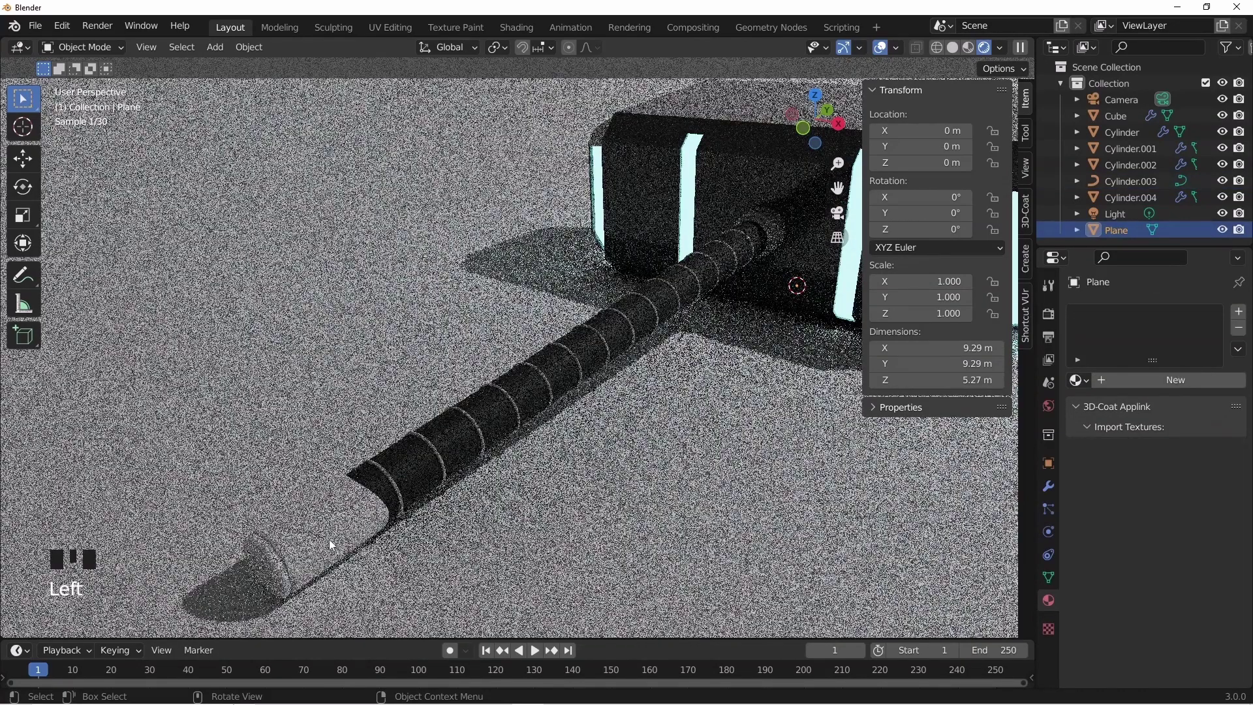
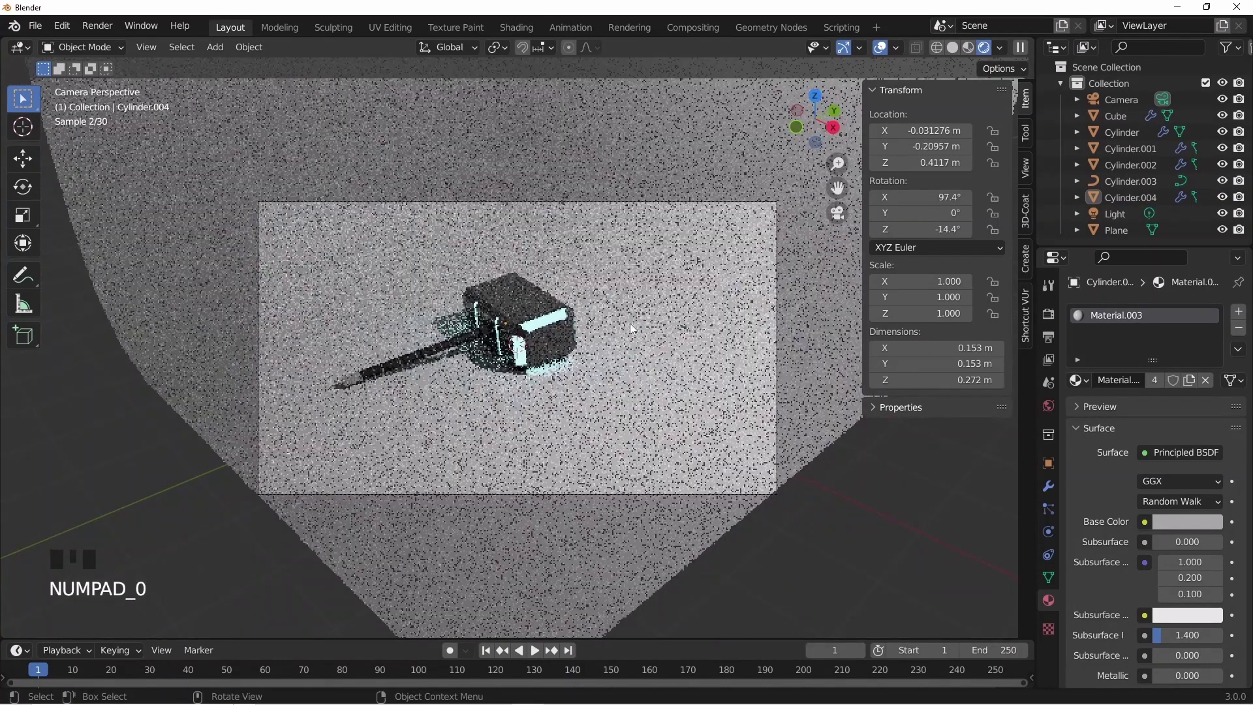
Lock the camera to the viewport view and reframe the shot of the hammer
click(1037, 176)
click(952, 298)
drag(548, 351, 535, 333)
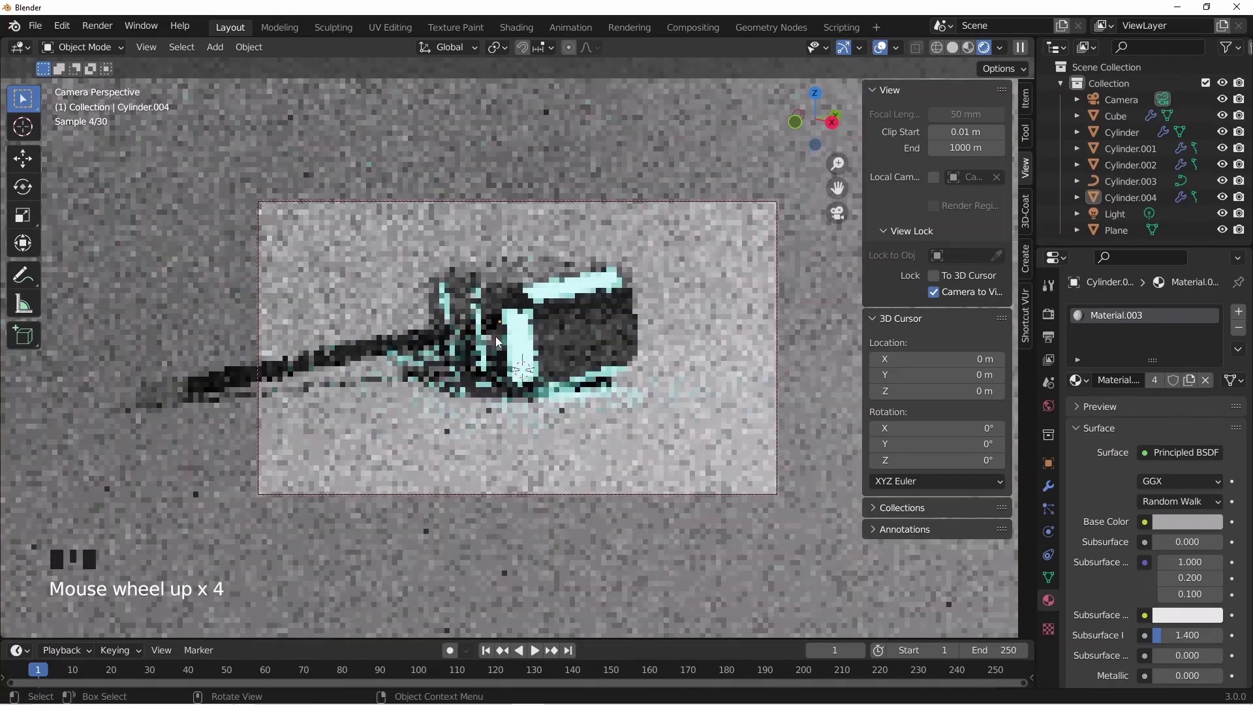
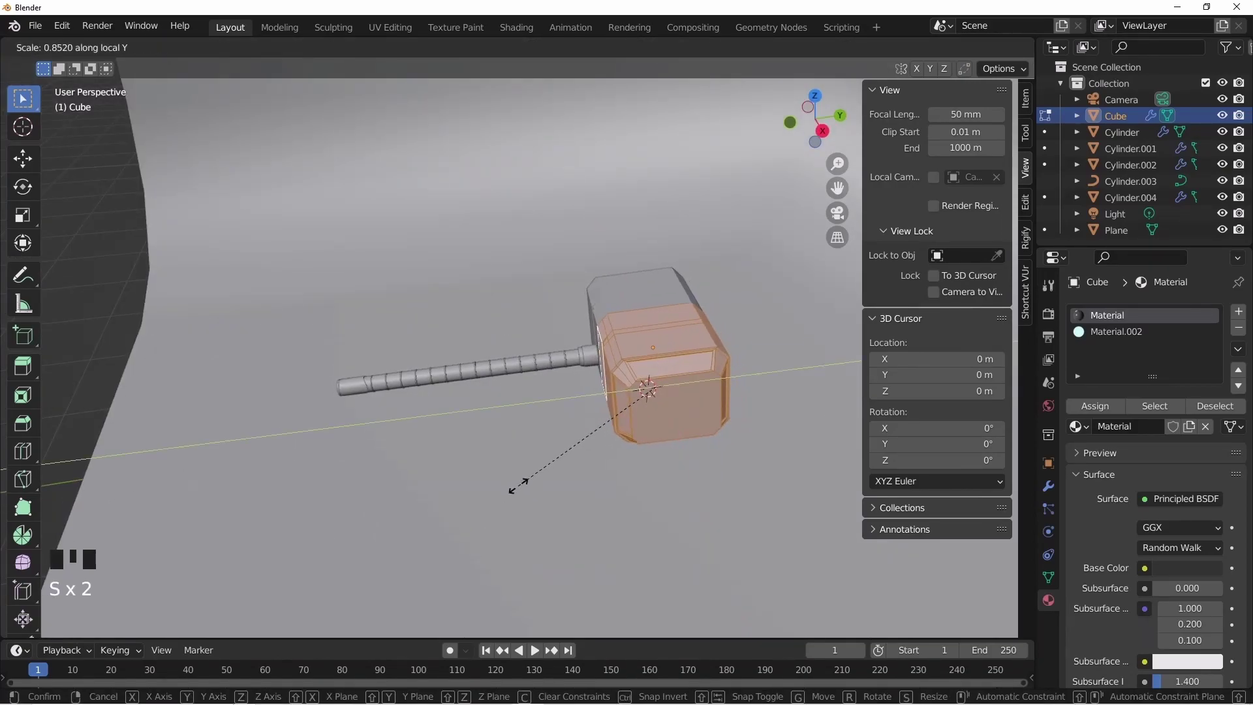
Nudge the head's front block slightly further back along Y and leave Edit Mode
scroll(up, 3)
key(g)
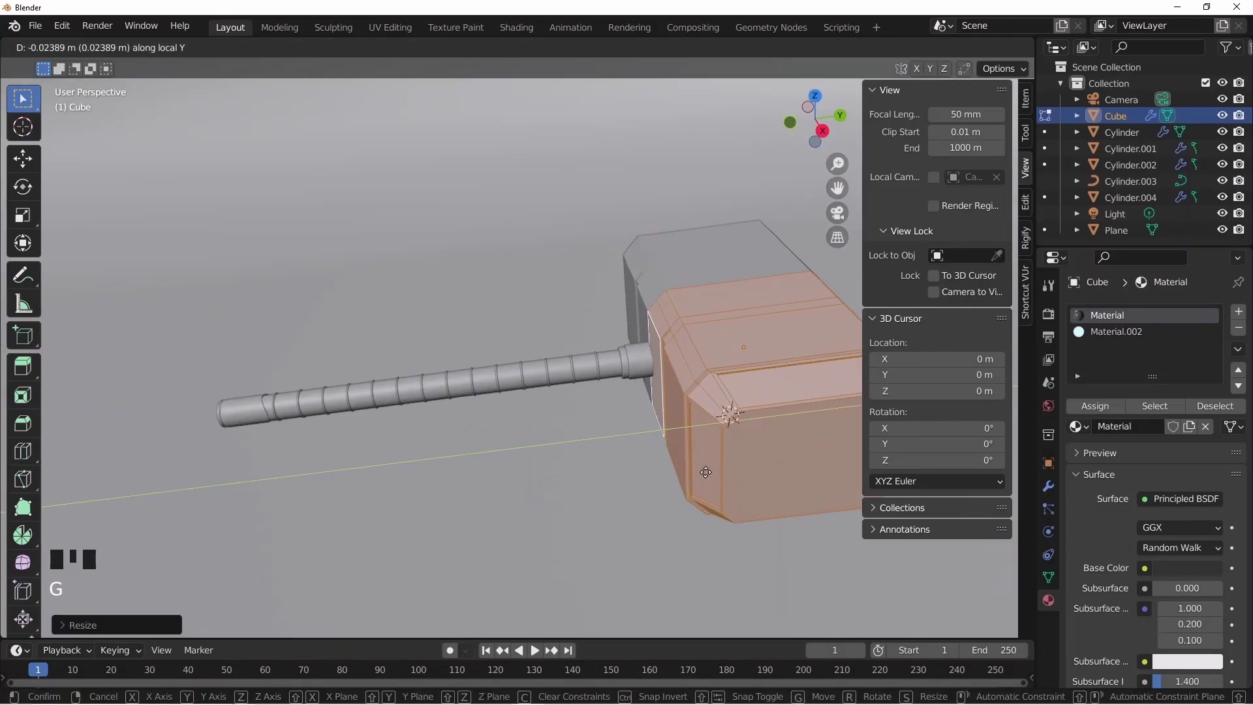
key(Tab)
scroll(down, 3)
middle_click(694, 492)
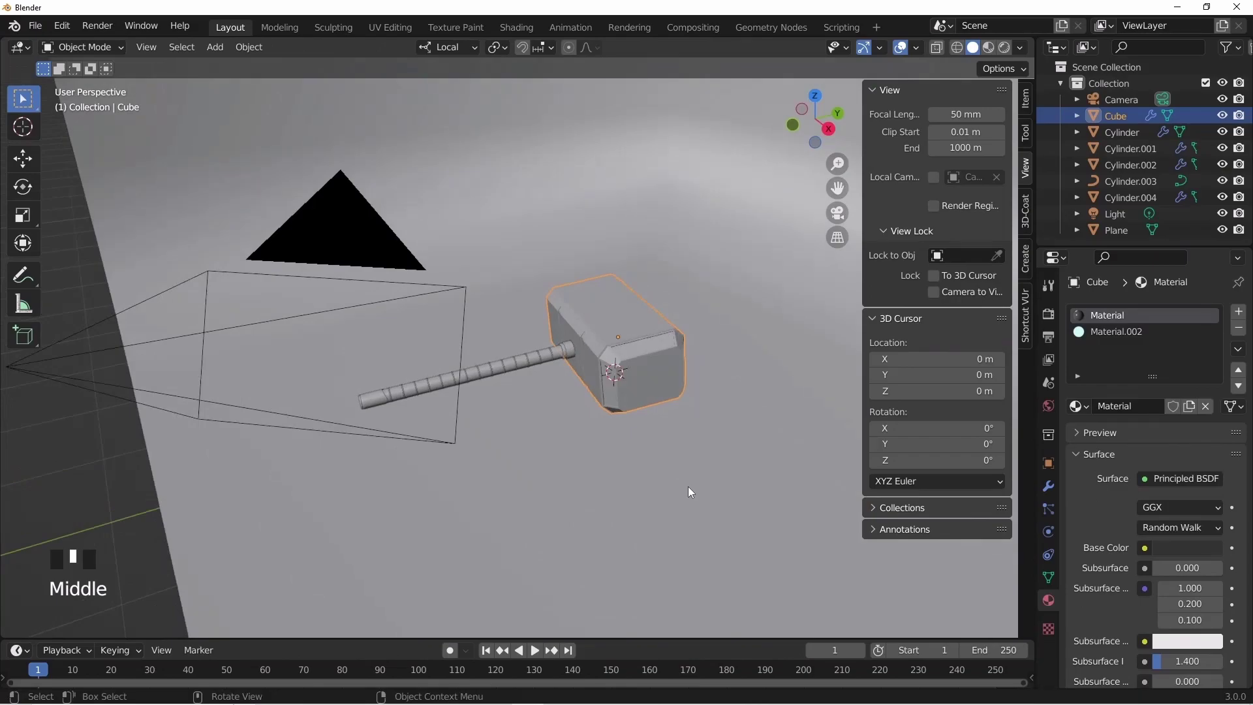
key(KP_0)
Give the curved backdrop a new dark grey material with roughness 0.353 in rendered preview
click(791, 392)
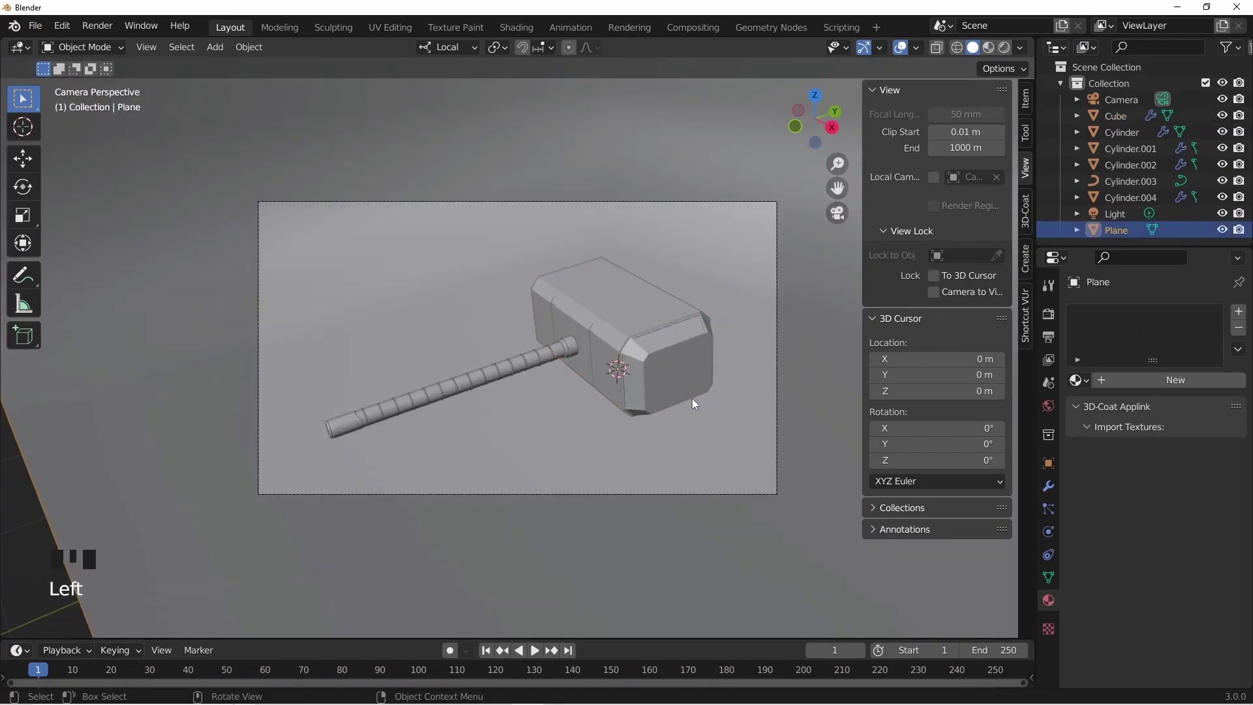
middle_click(703, 403)
key(KP_0)
click(1000, 55)
click(689, 550)
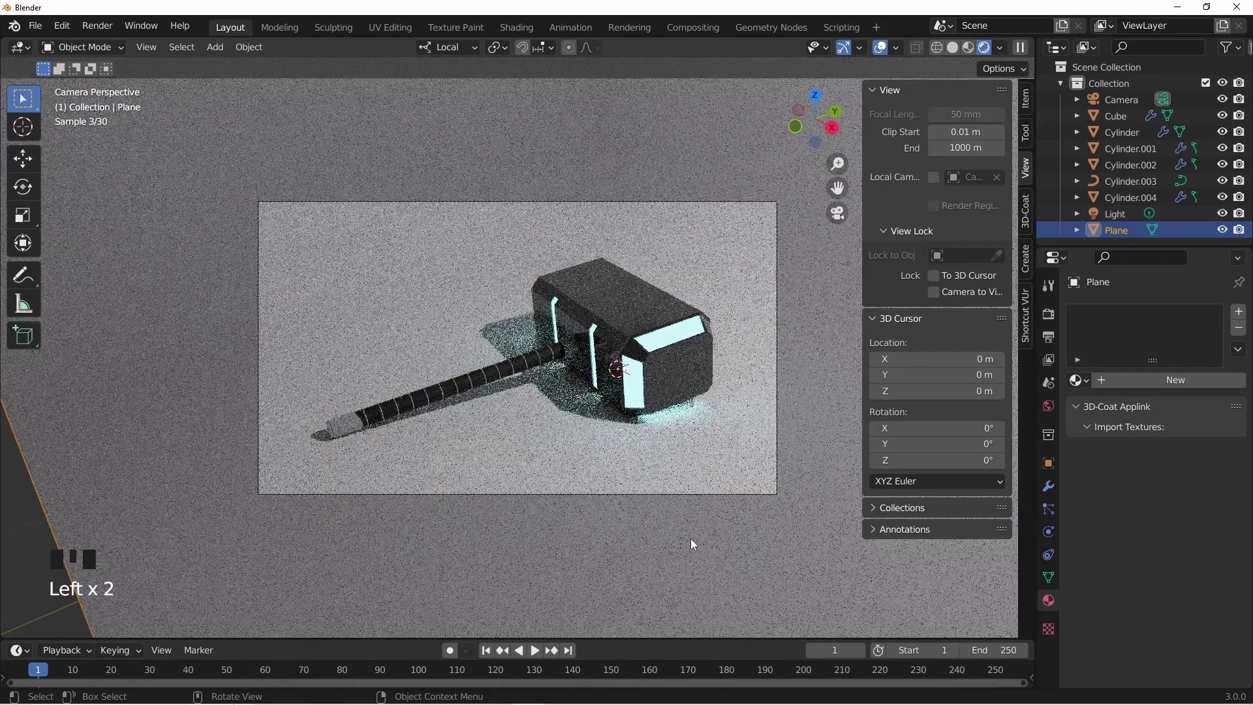
scroll(down, 3)
click(1160, 392)
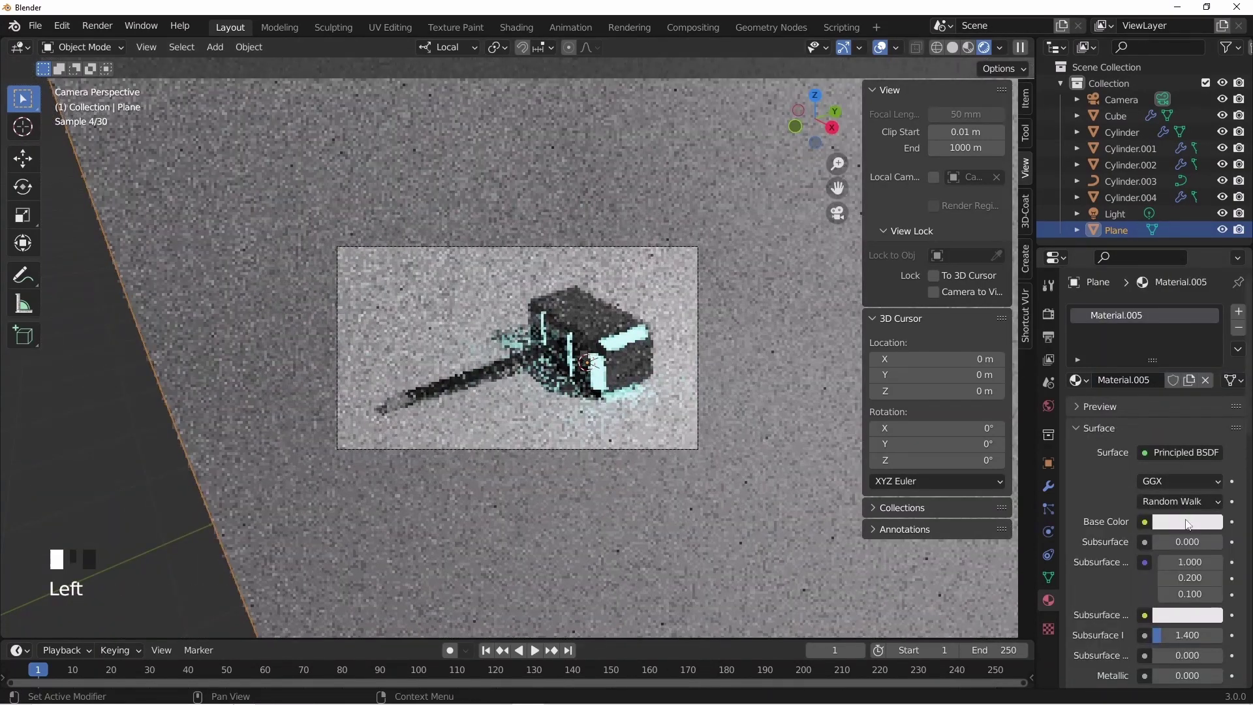
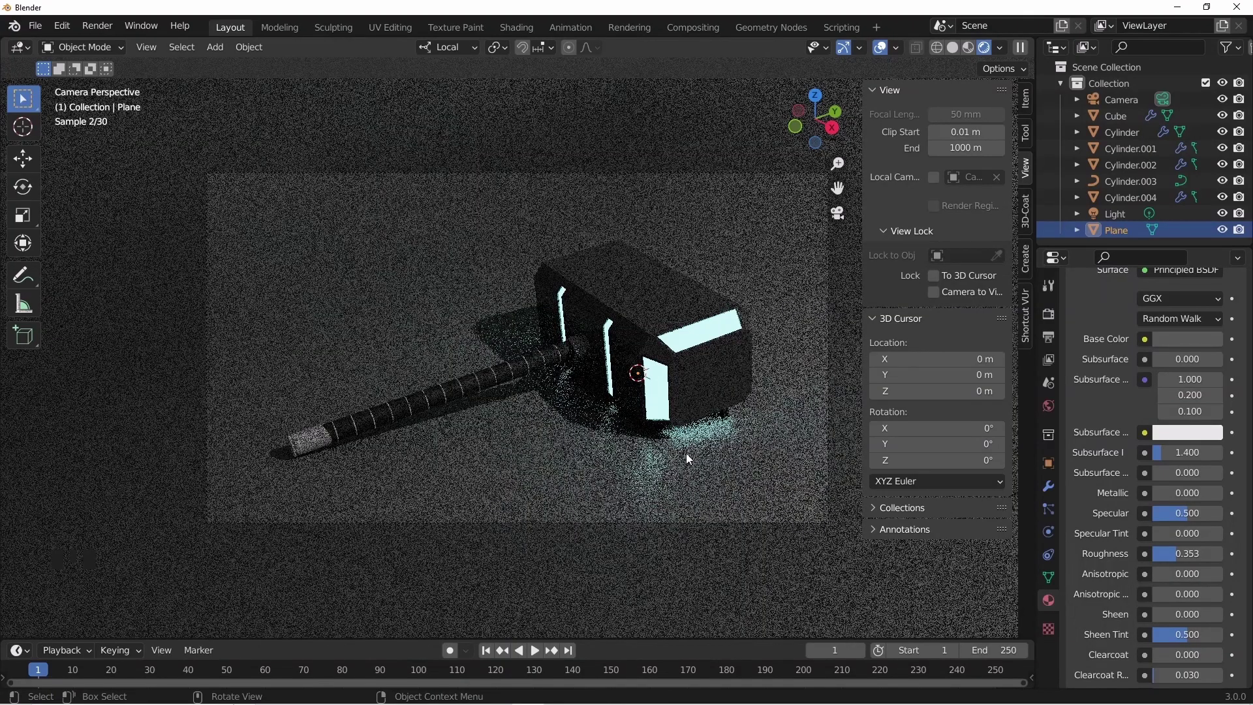
click(653, 322)
scroll(down, 3)
Lower the hammer head material's roughness to 0.116
click(952, 58)
scroll(down, 3)
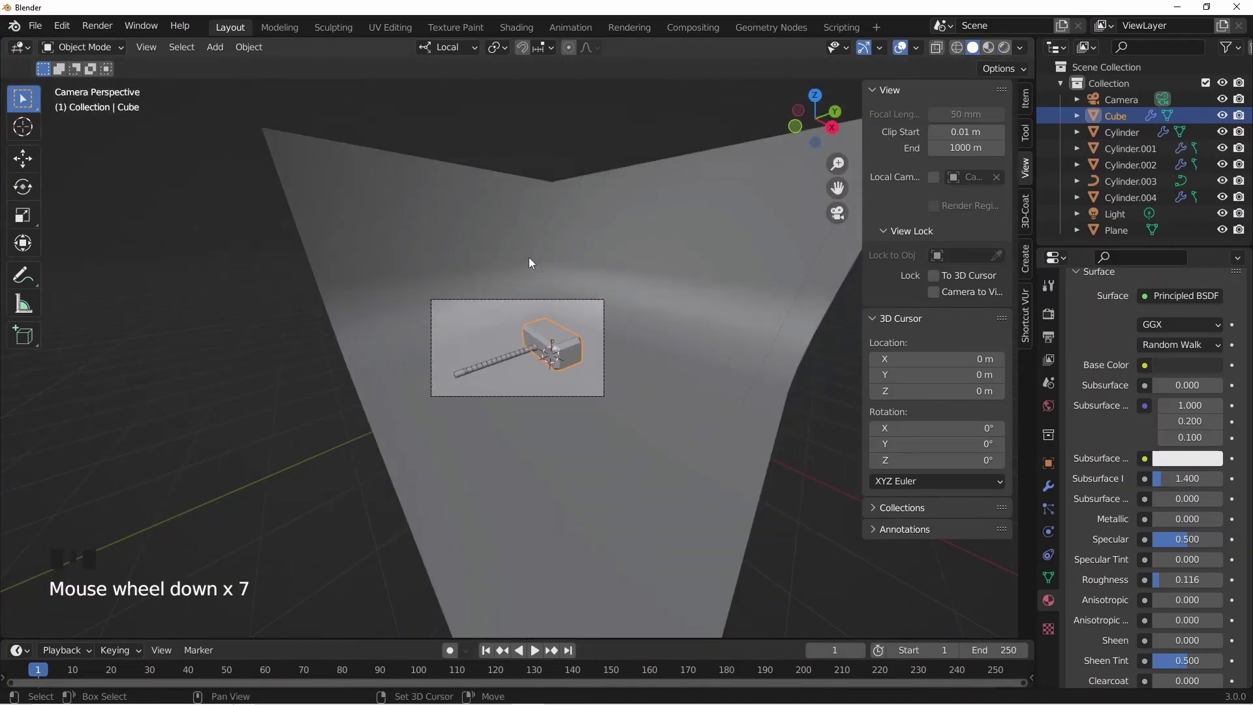
Add an Area light and raise it above the hammer
key(shift+a)
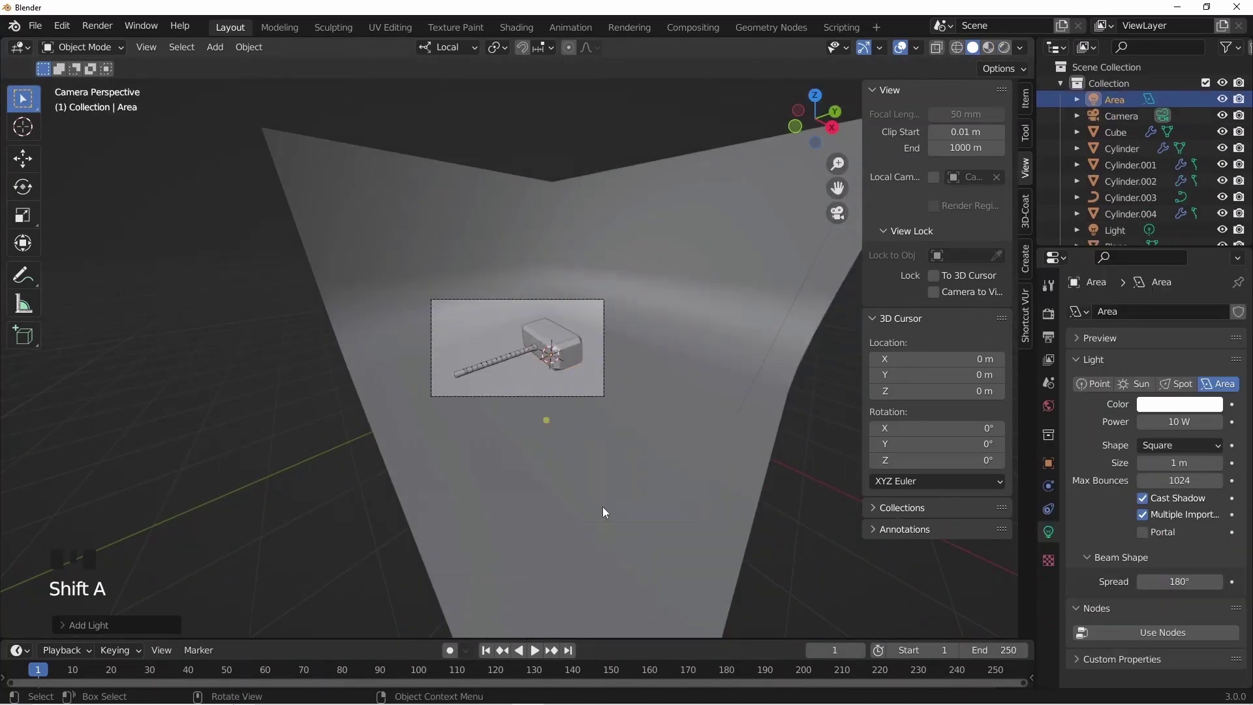
key(g)
key(s)
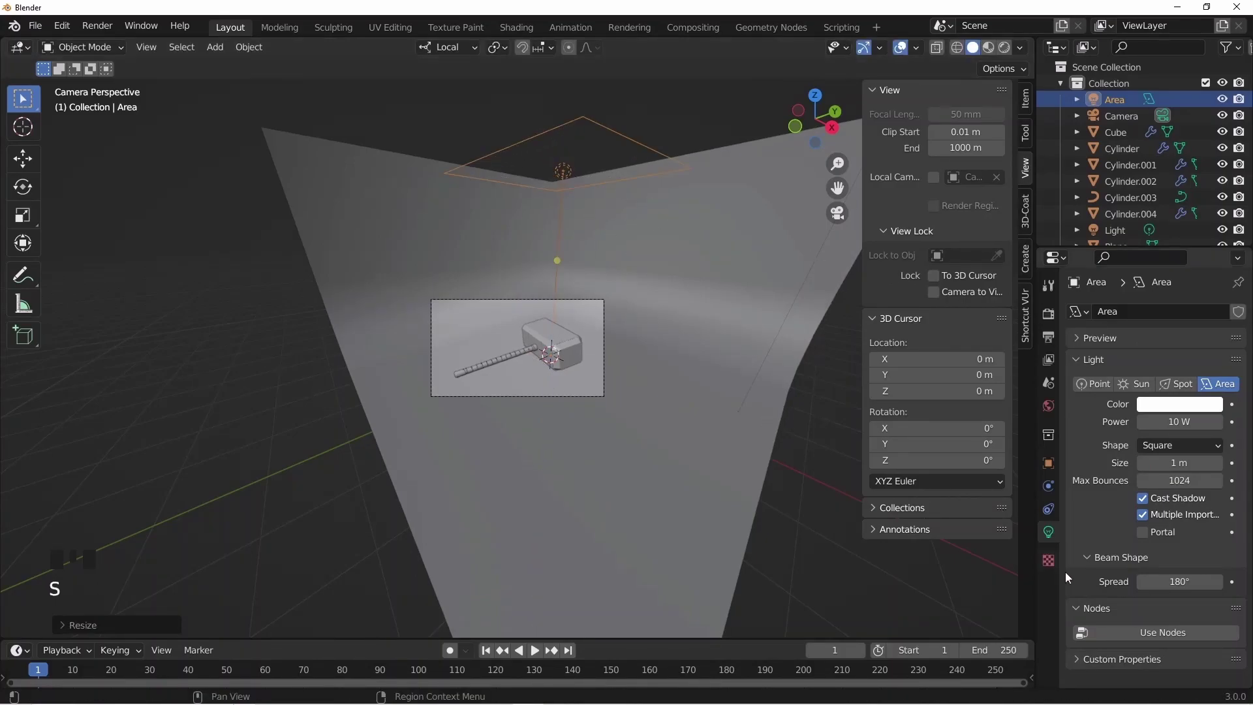
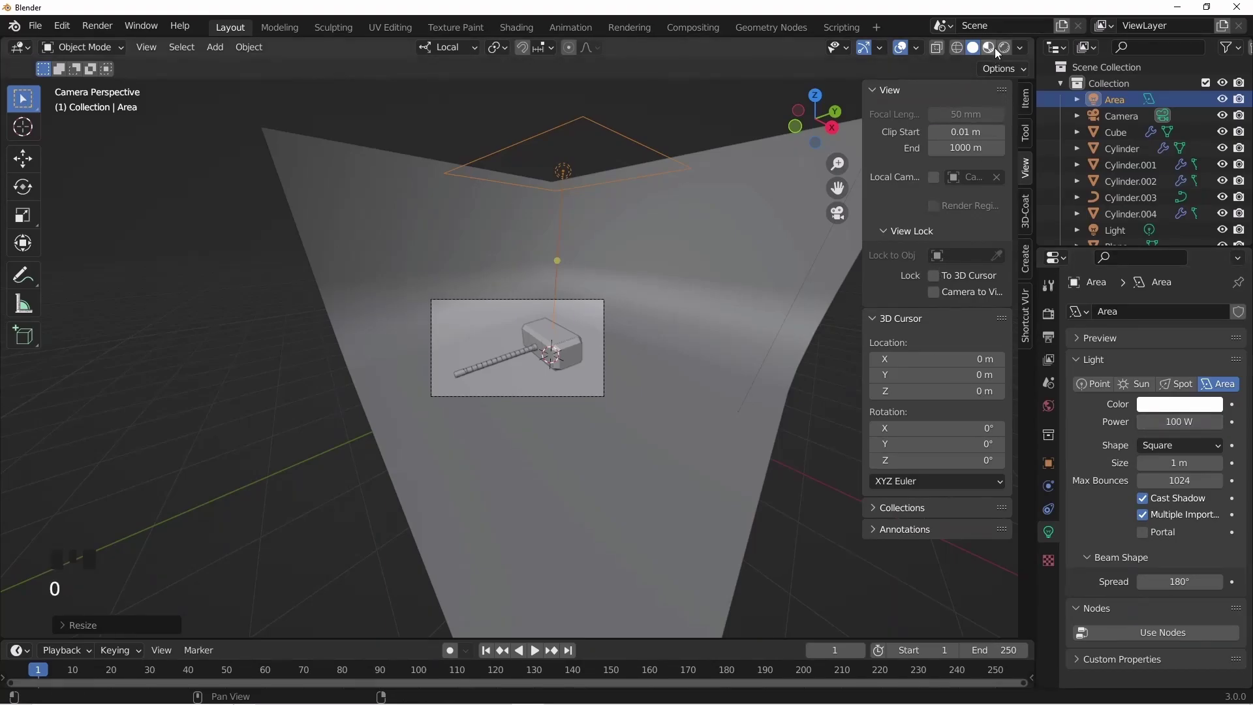
Set the light's Power to 100 W and view it in the rendered preview
click(977, 77)
scroll(up, 3)
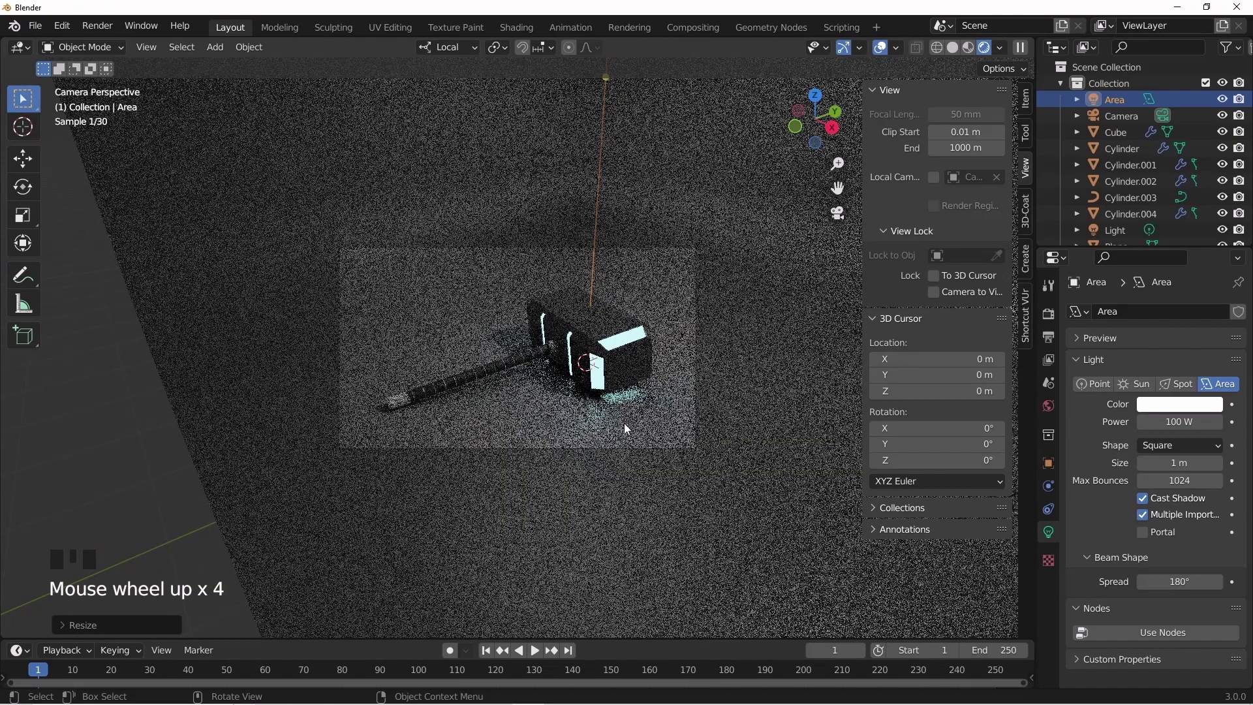
scroll(up, 3)
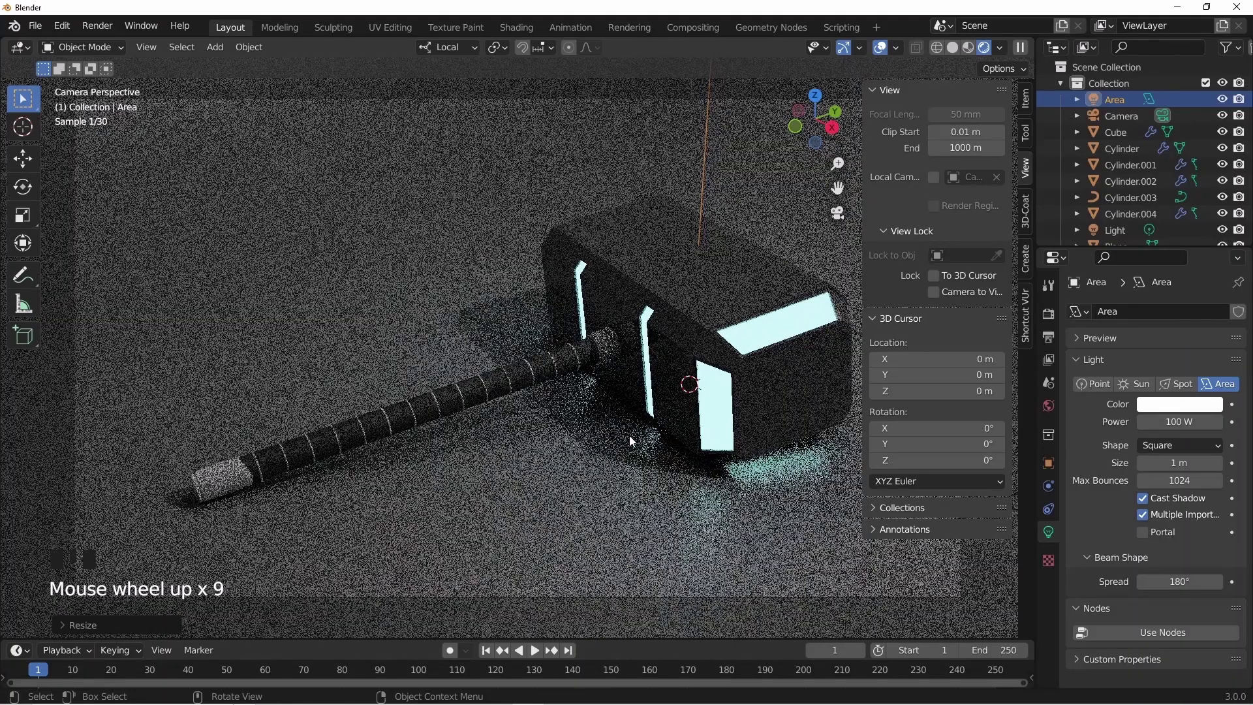
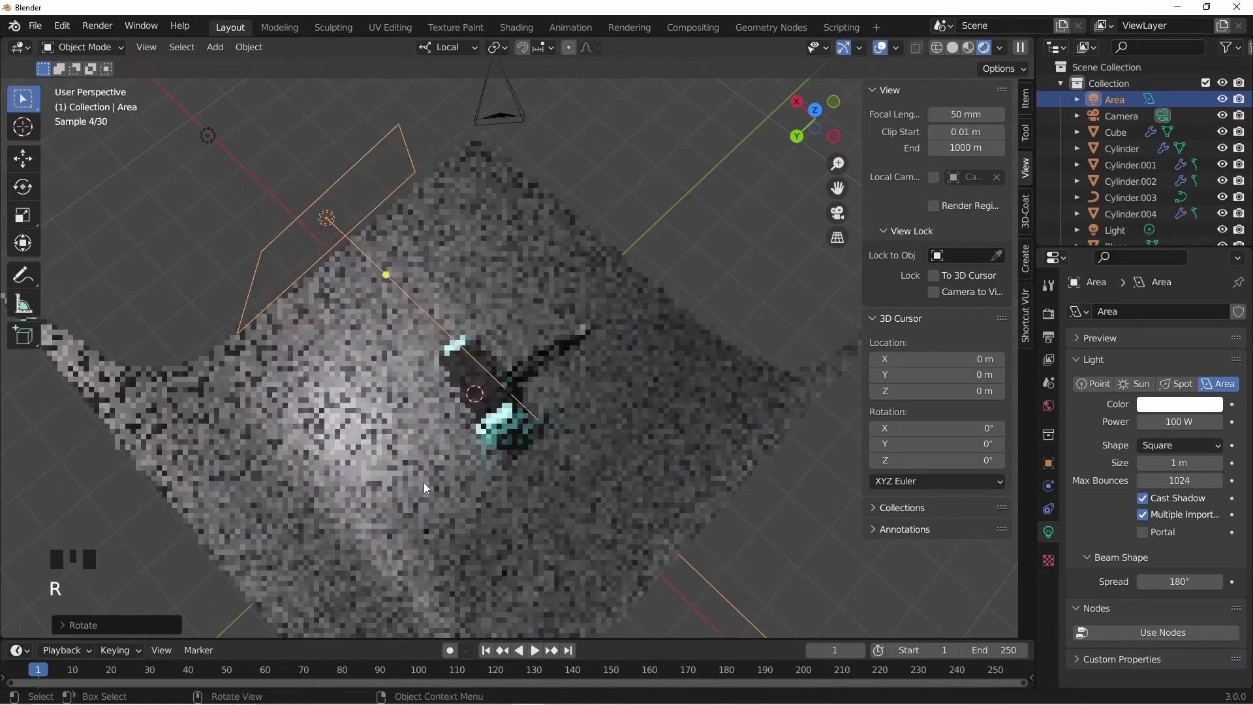
Return to camera view, select the hammer head and enter Edit Mode on its faces
middle_click(285, 475)
key(KP_0)
scroll(up, 3)
click(611, 335)
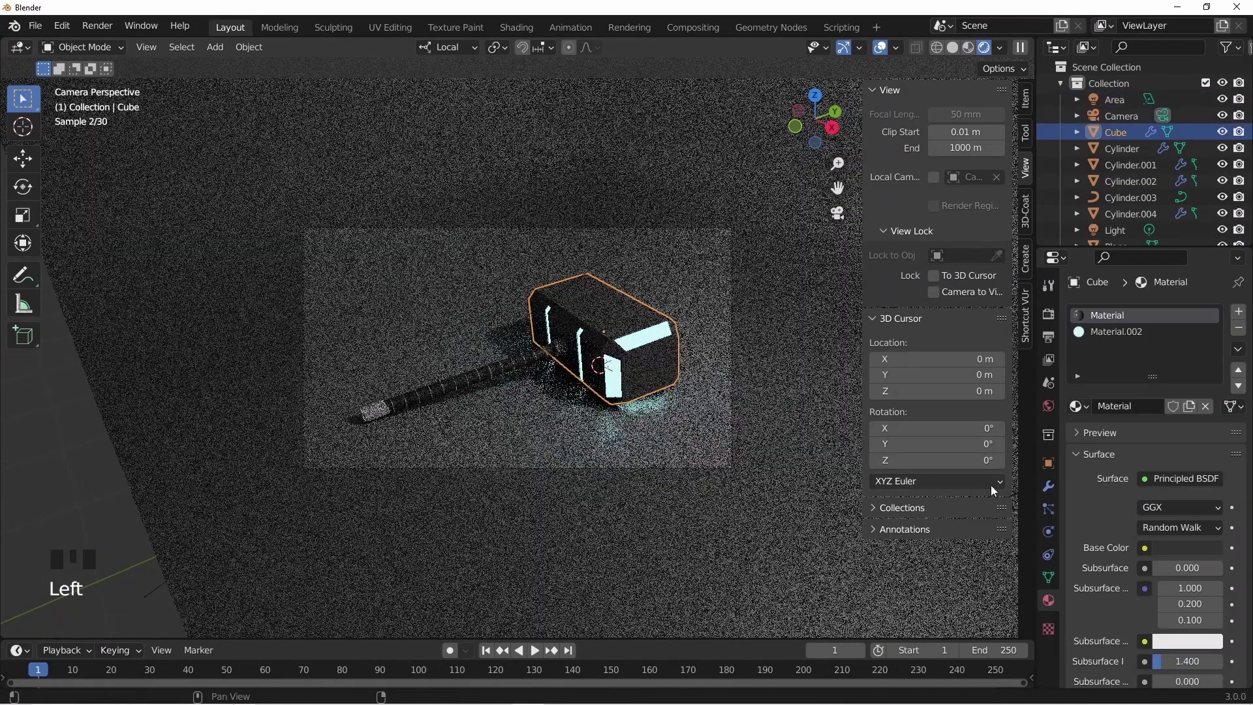
drag(1085, 443, 1117, 613)
scroll(down, 3)
scroll(up, 3)
middle_click(556, 357)
key(Tab)
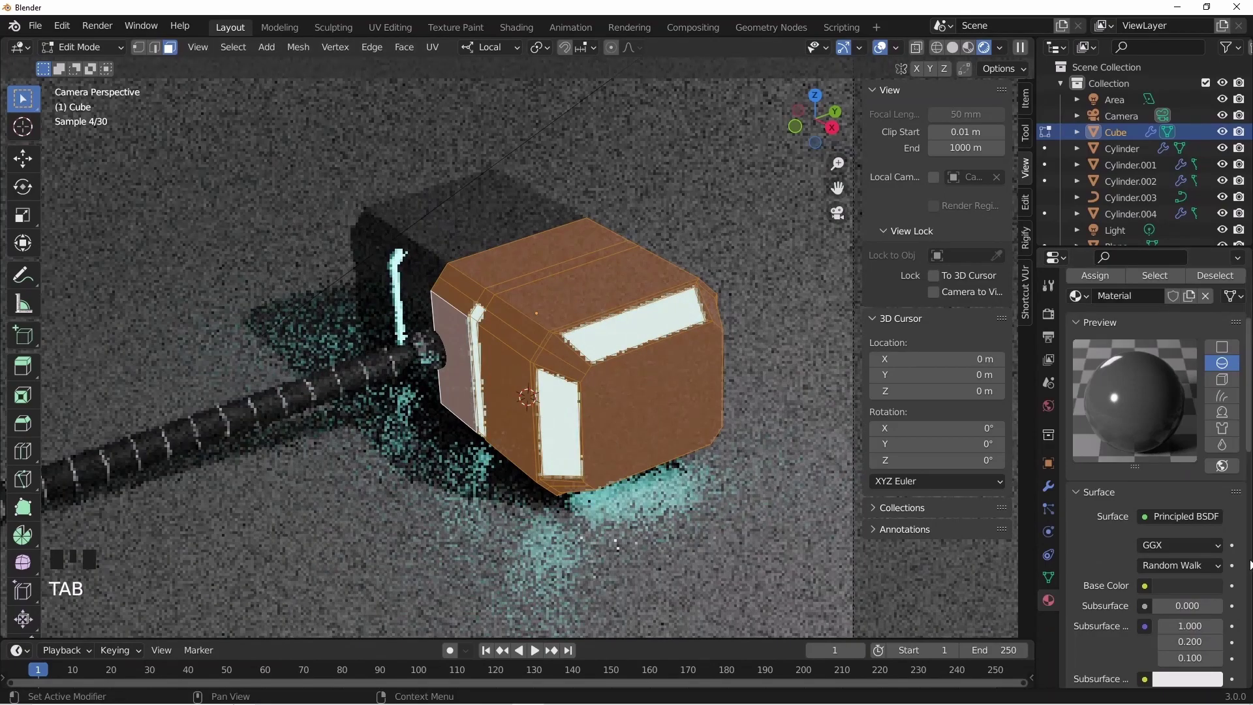
Set the head's Base Color value to 0.09 near-black and hide viewport overlays for a clean render
scroll(down, 3)
click(1199, 491)
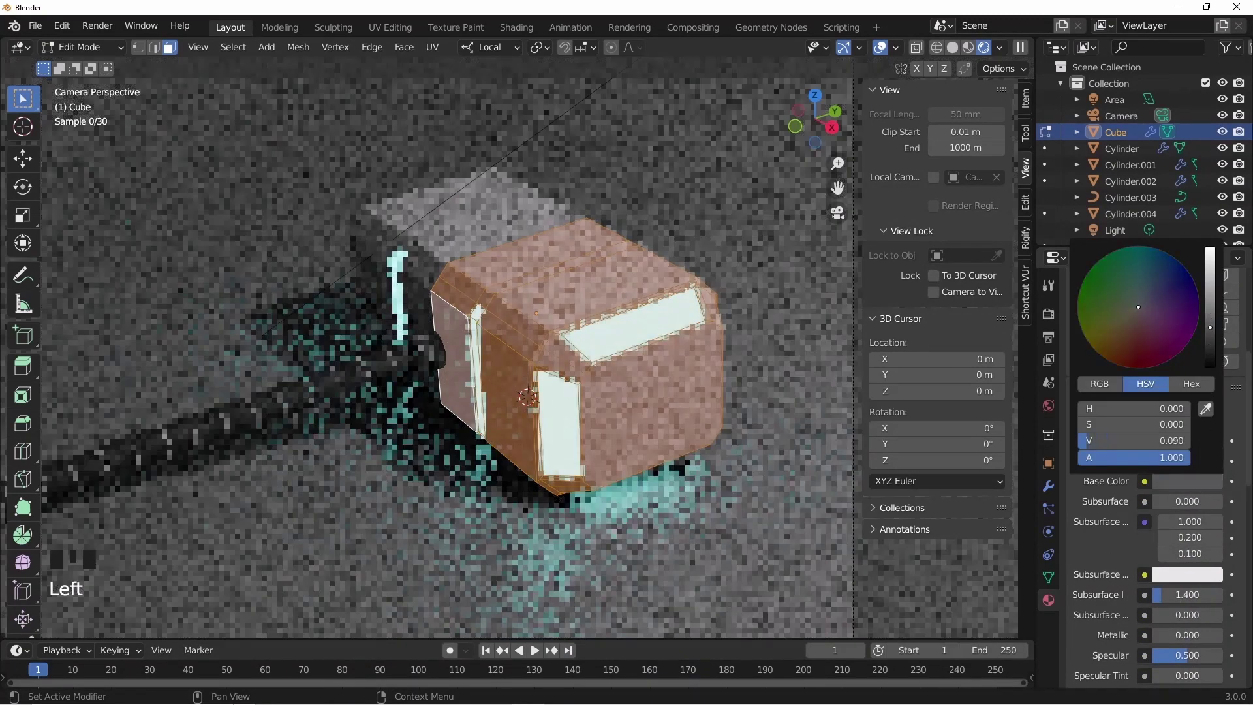
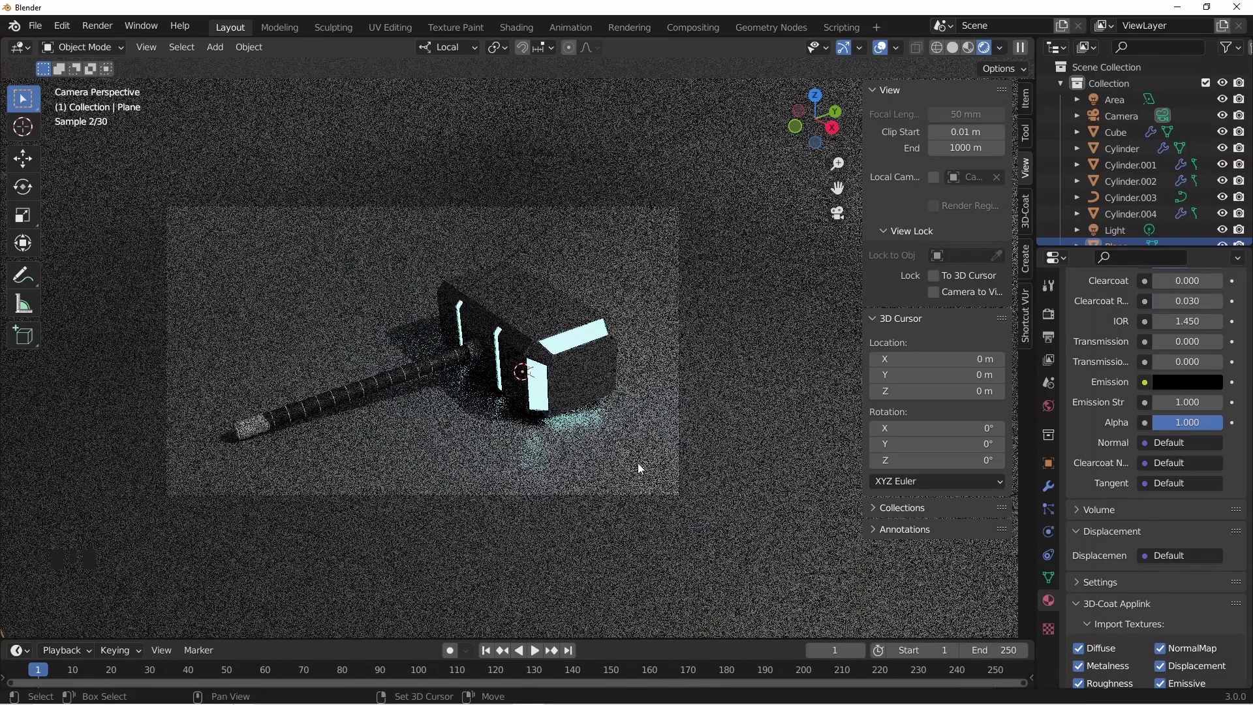
drag(673, 463, 703, 462)
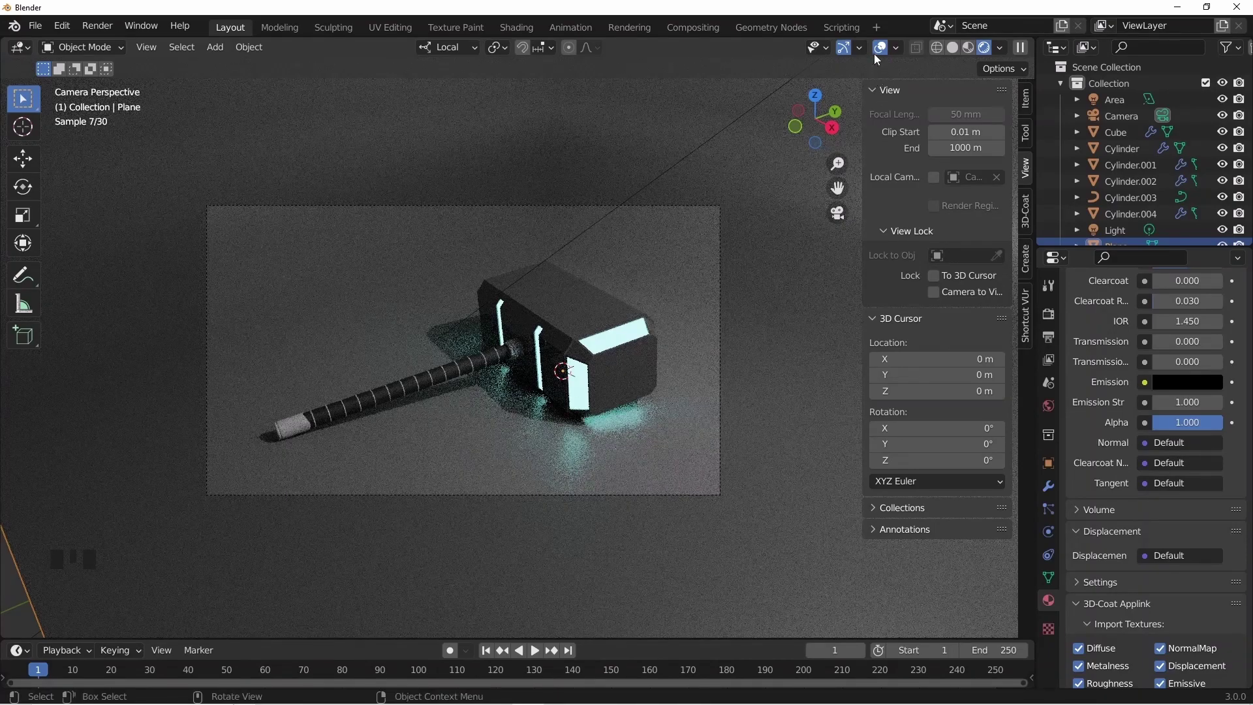
drag(881, 56, 853, 81)
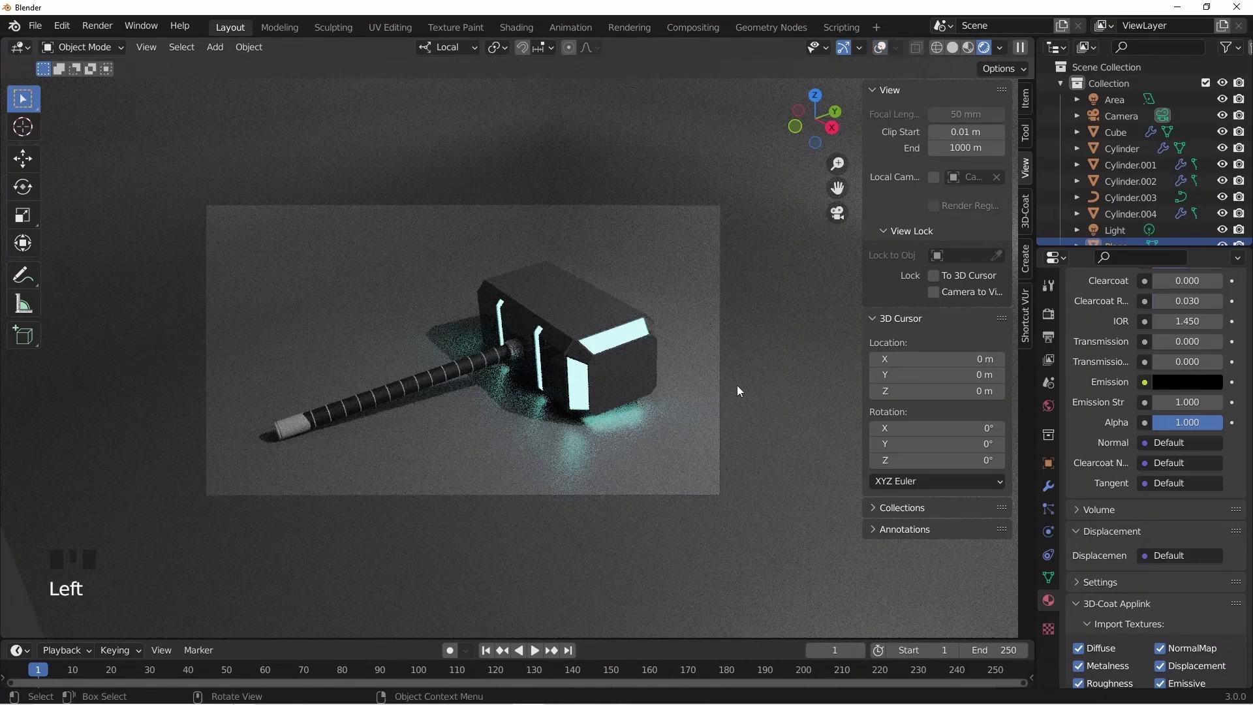